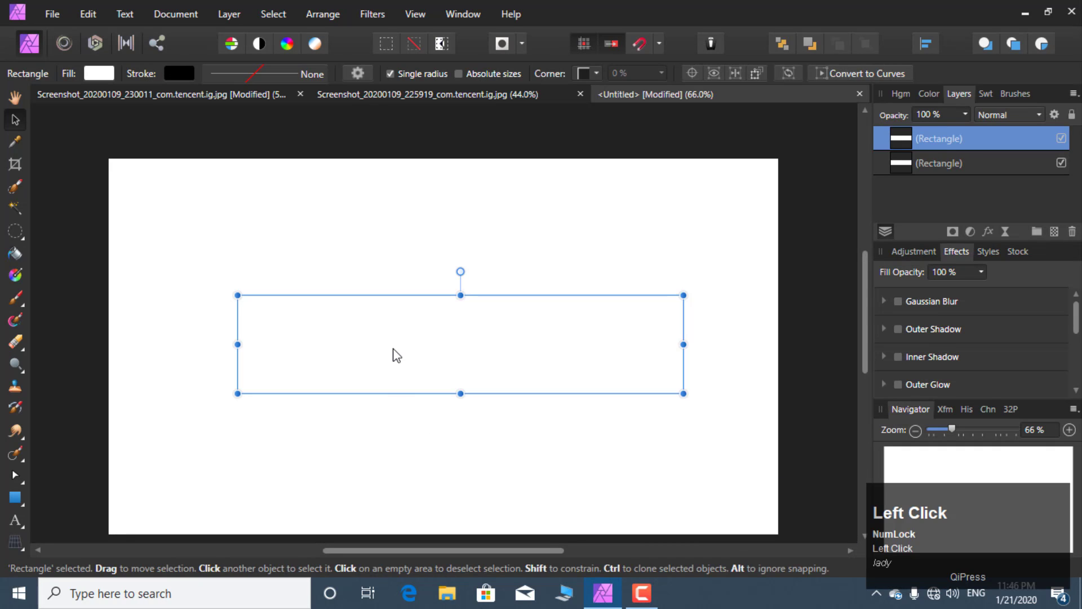
Step: Duplicate the white rectangle, remove the extra copy and fill the lower copy black
key(ctrl+j)
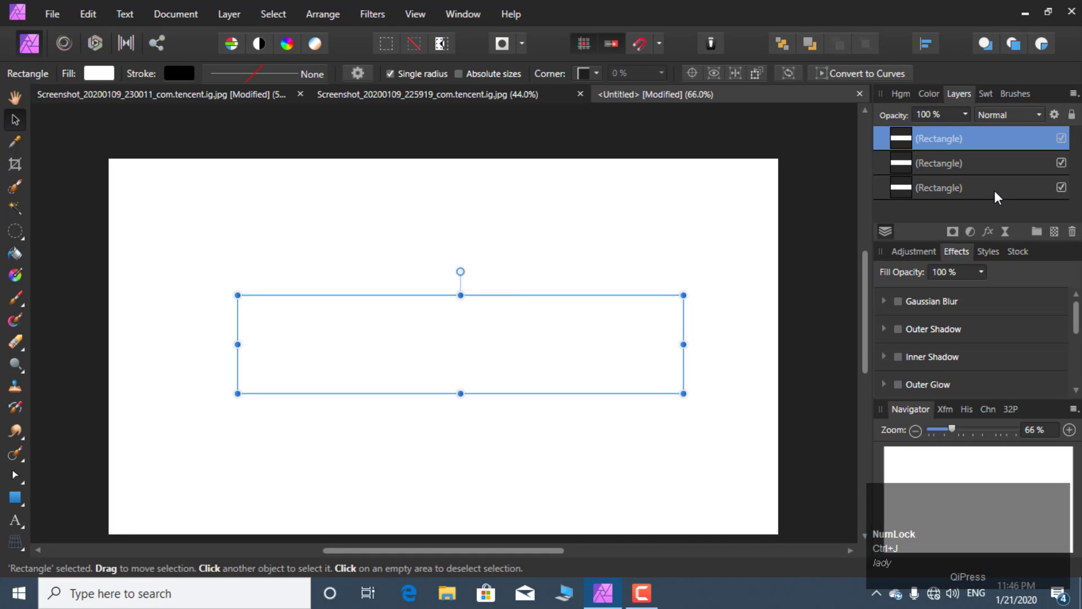
click(988, 146)
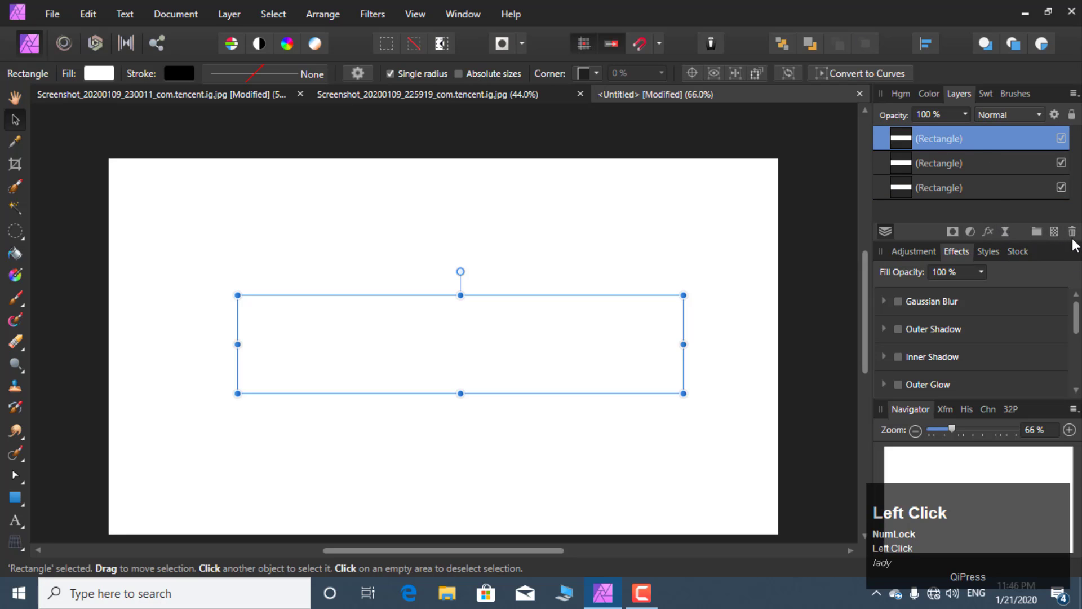
drag(1077, 247, 935, 163)
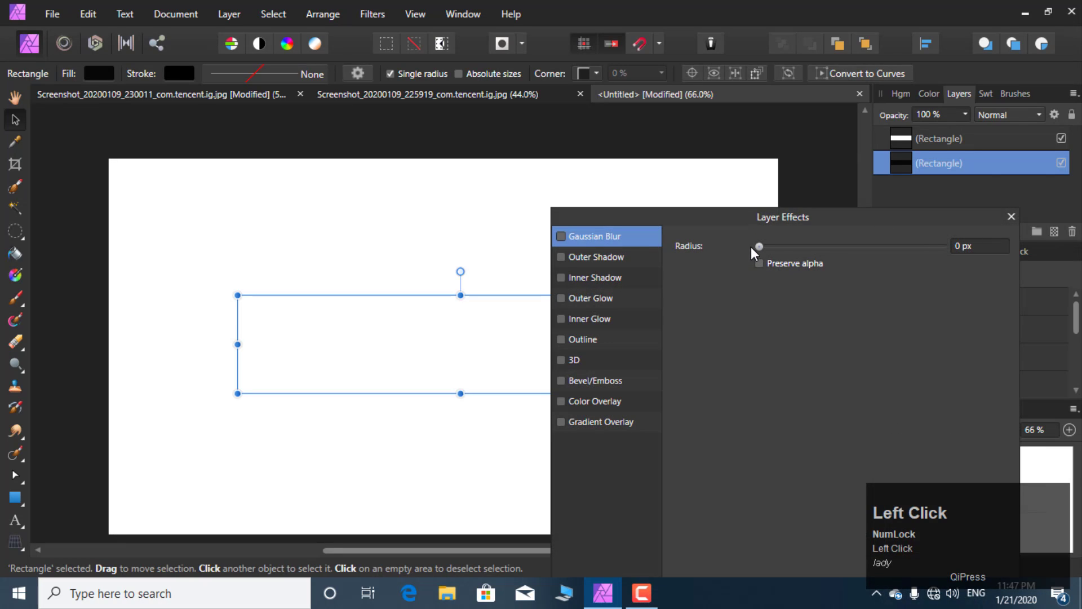
Step: Hide the white rectangle and give the black copy a 20 px Gaussian Blur layer effect
click(1064, 139)
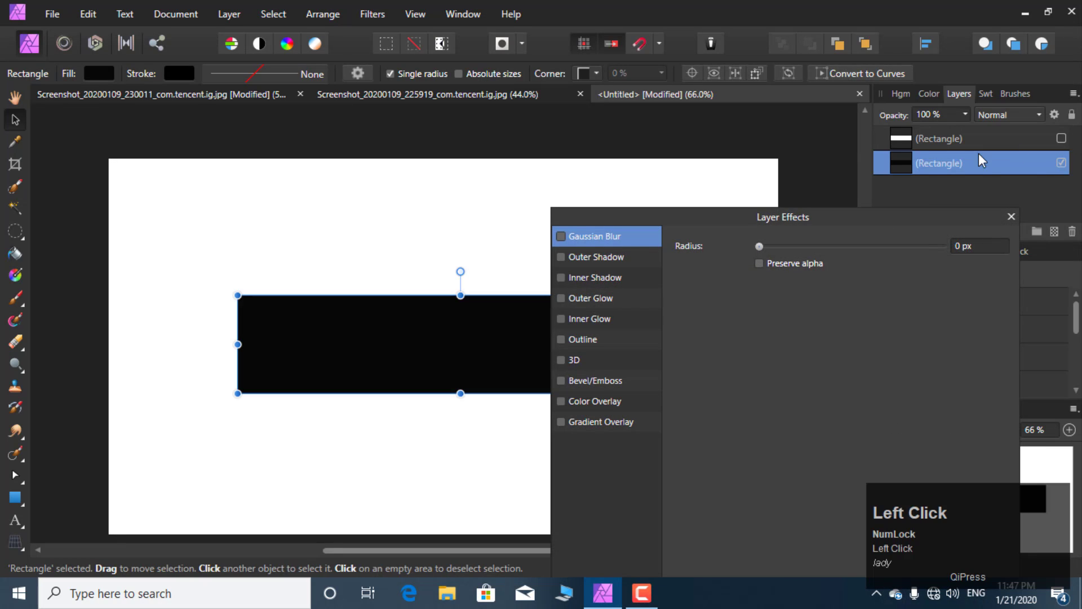
drag(768, 253, 972, 253)
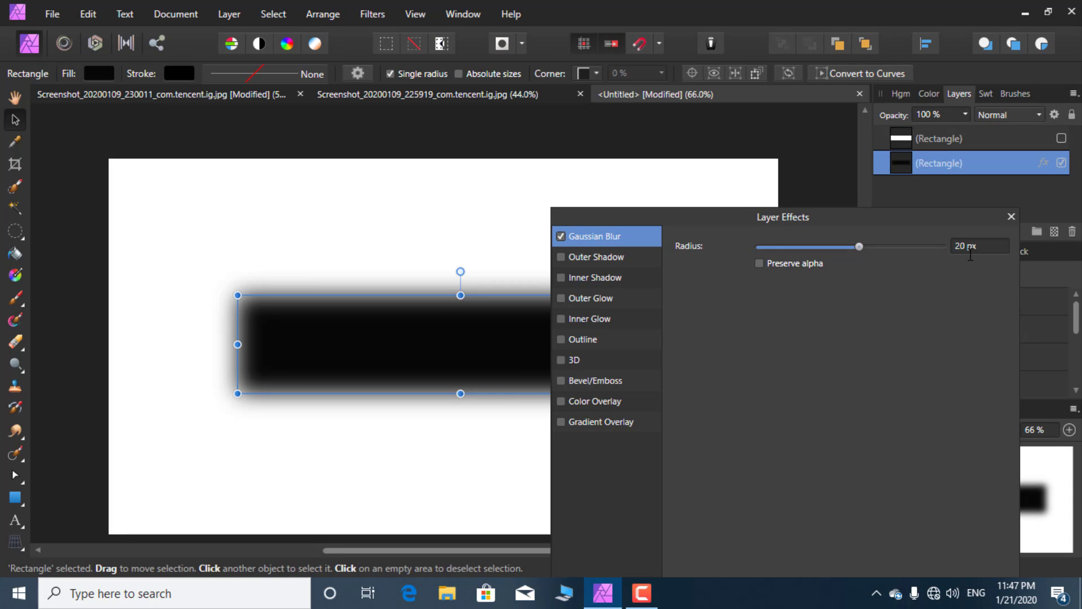
double_click(1019, 220)
right_click(560, 346)
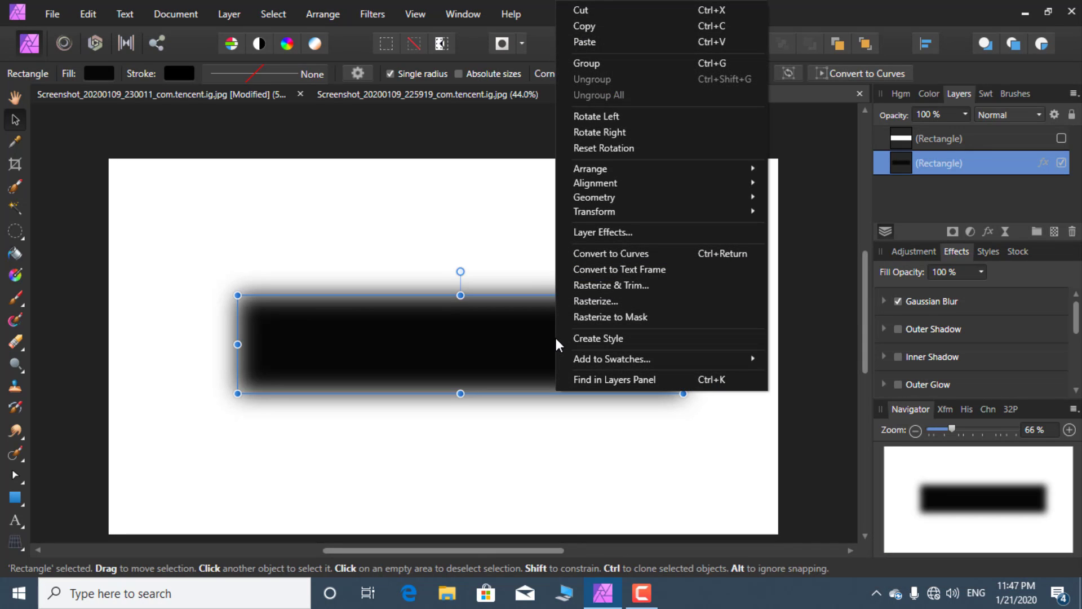
Step: Convert the blurred shape to curves, show the white rectangle again and drag its corner nodes inward
click(838, 495)
double_click(1070, 142)
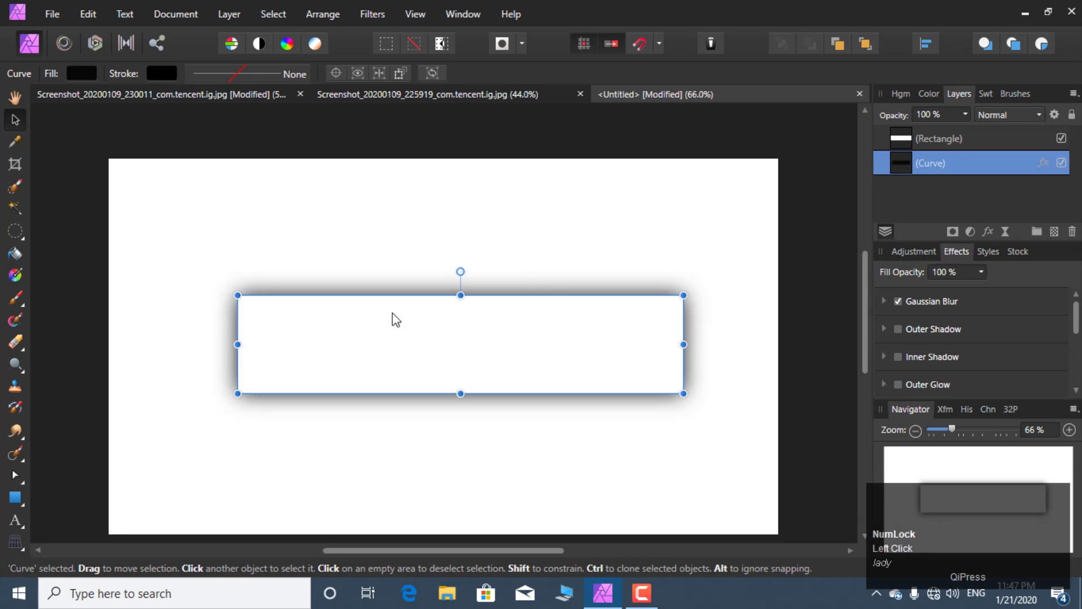
click(20, 487)
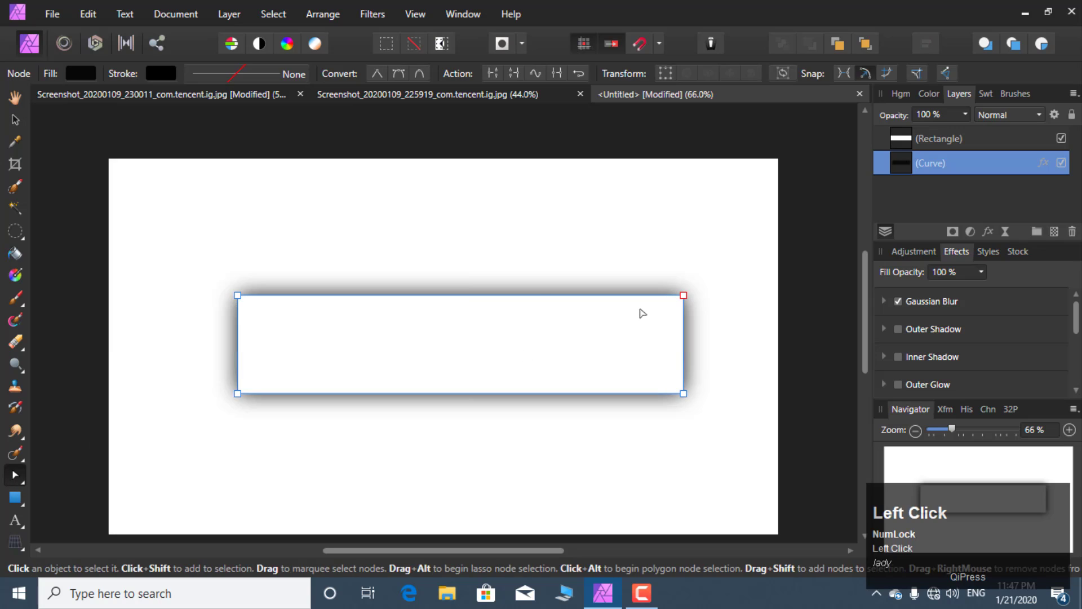
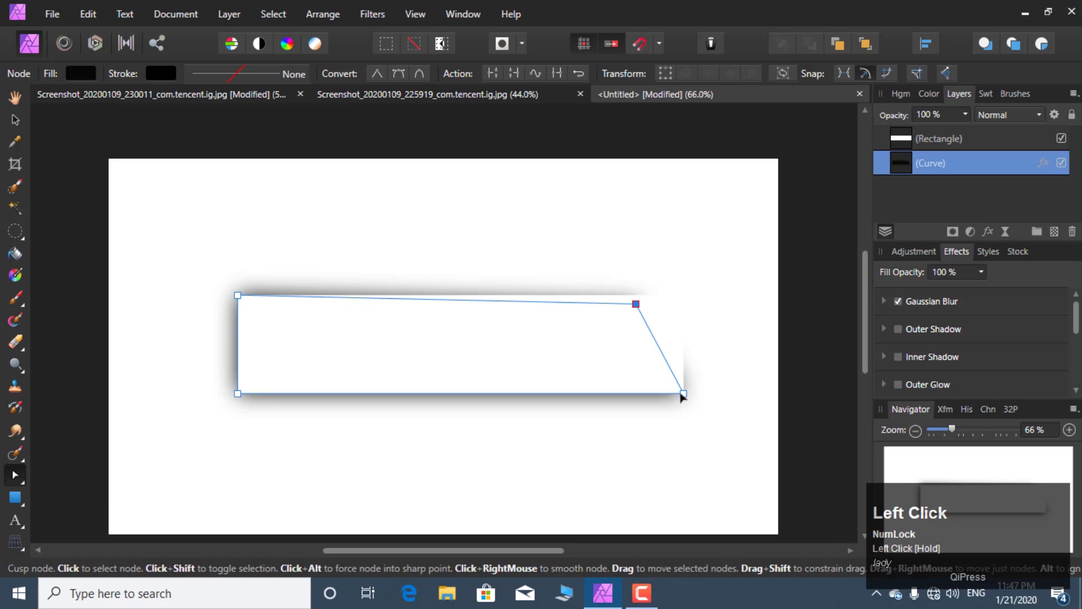
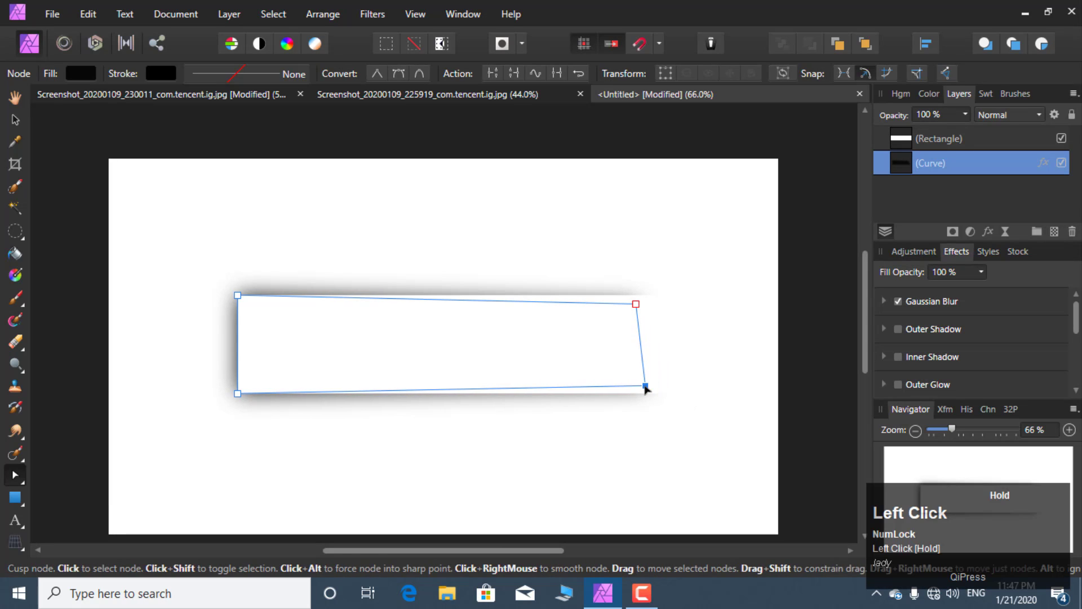
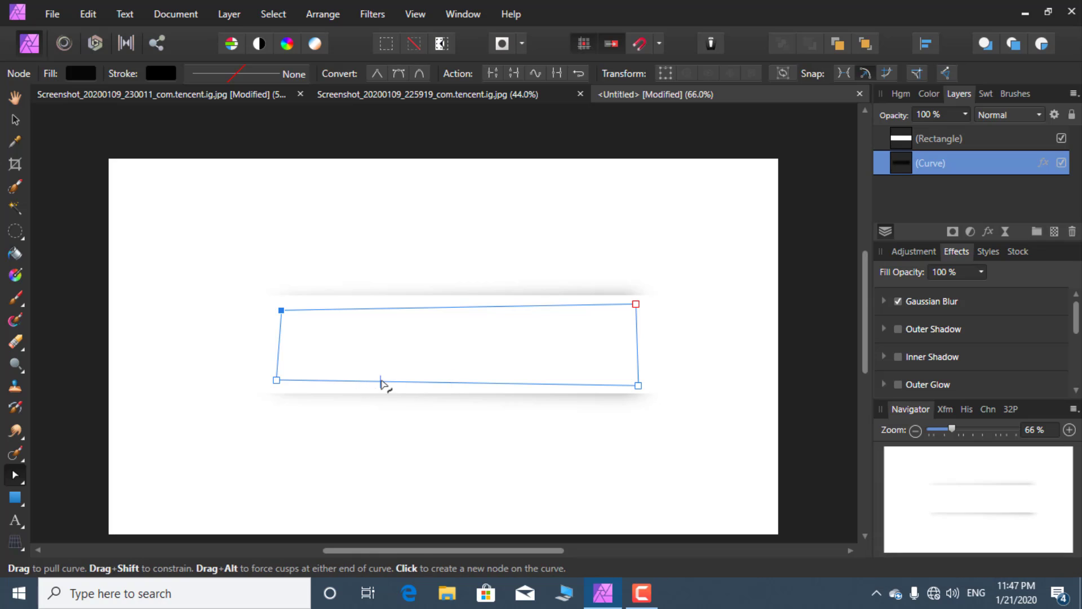
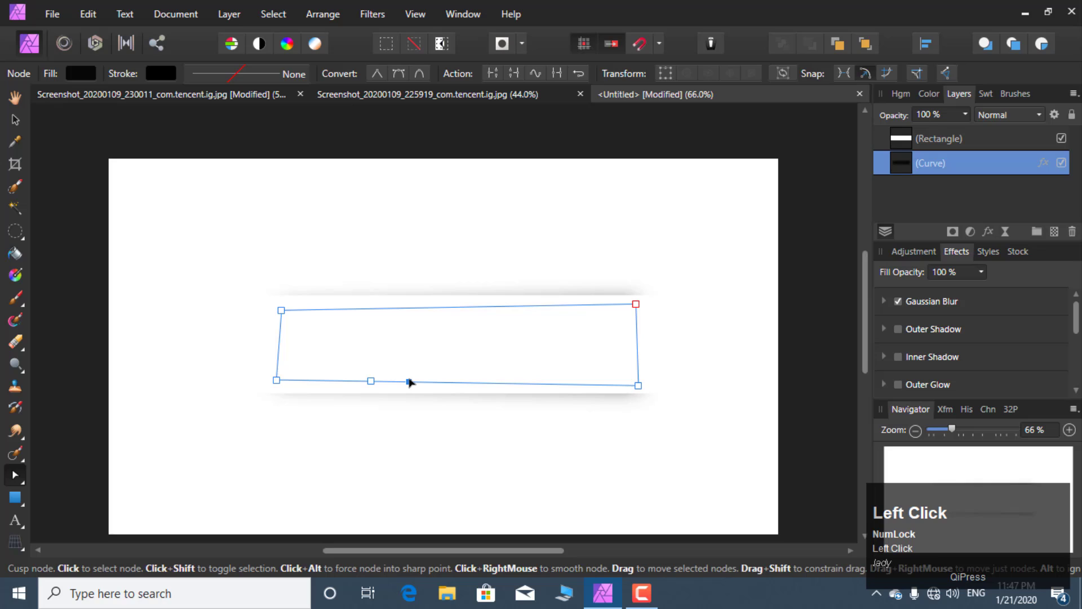
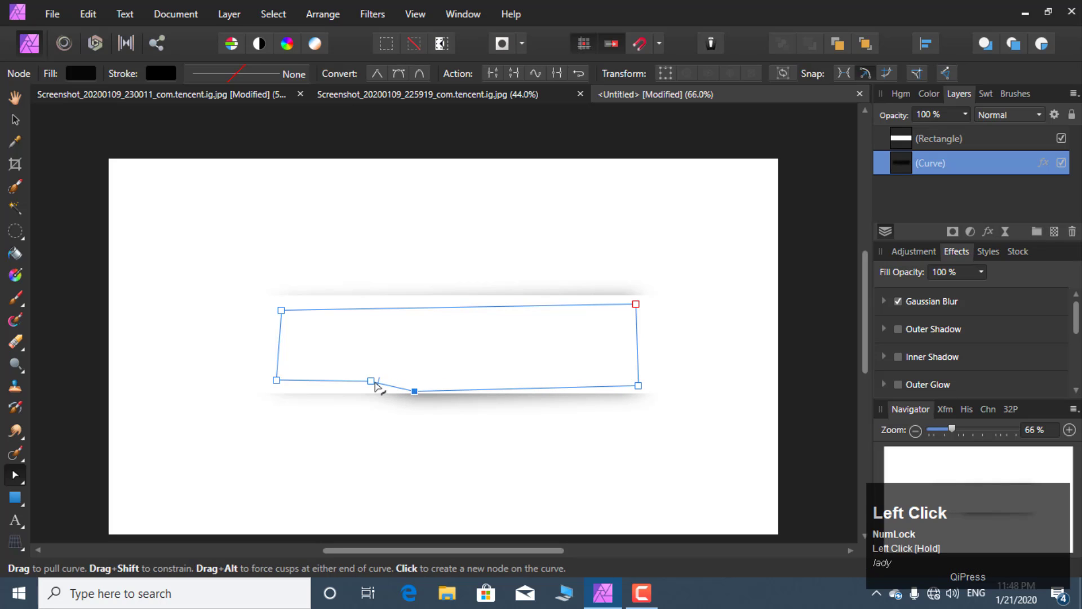
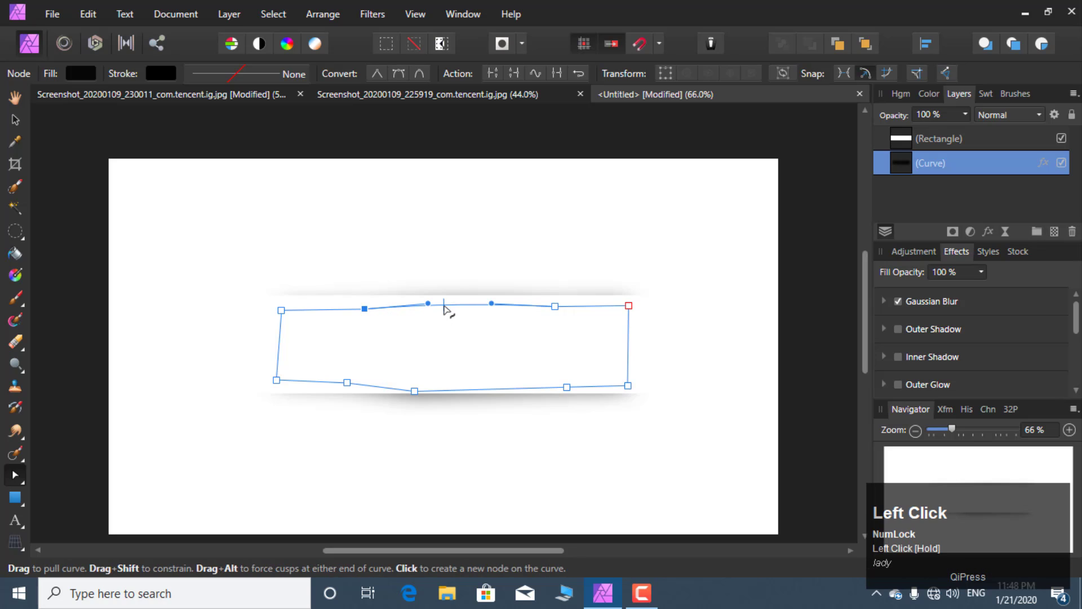
Step: Add nodes on the shadow's top and bottom edges and bow them outward with the Node Tool
drag(447, 299, 452, 387)
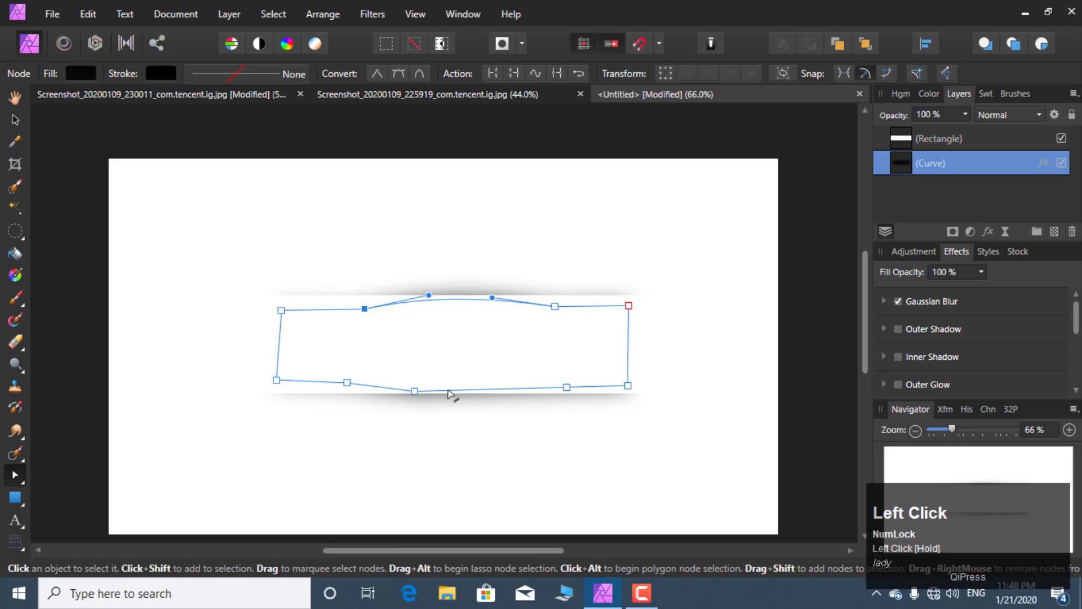
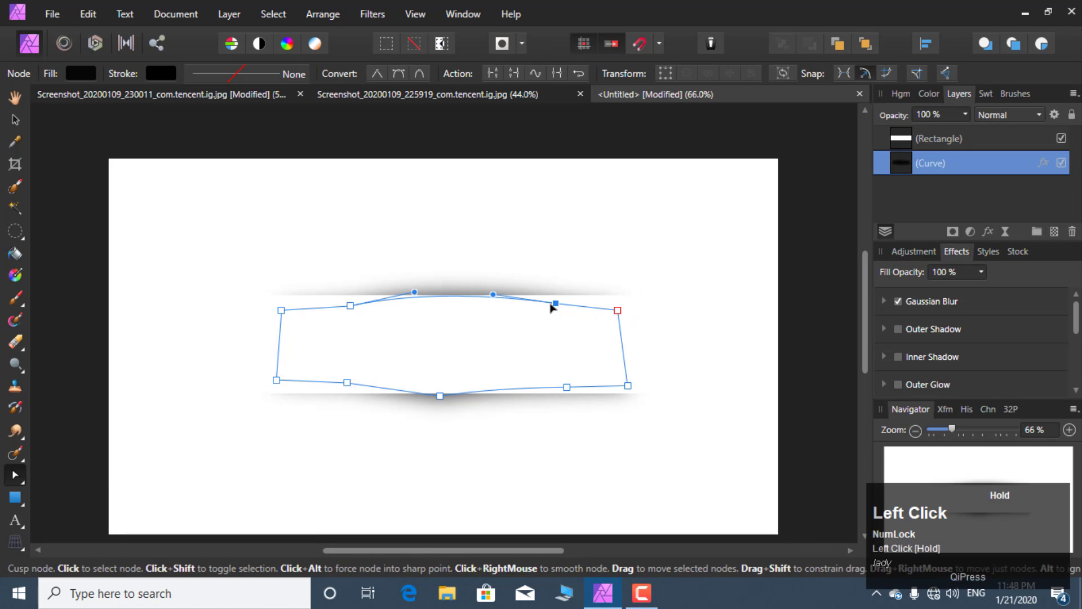
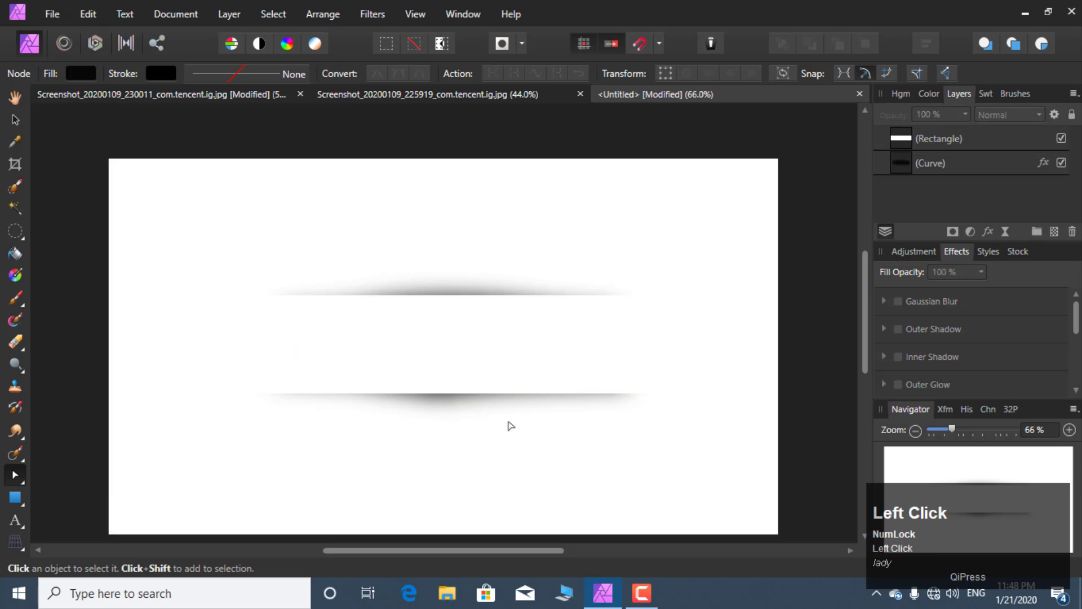
click(401, 357)
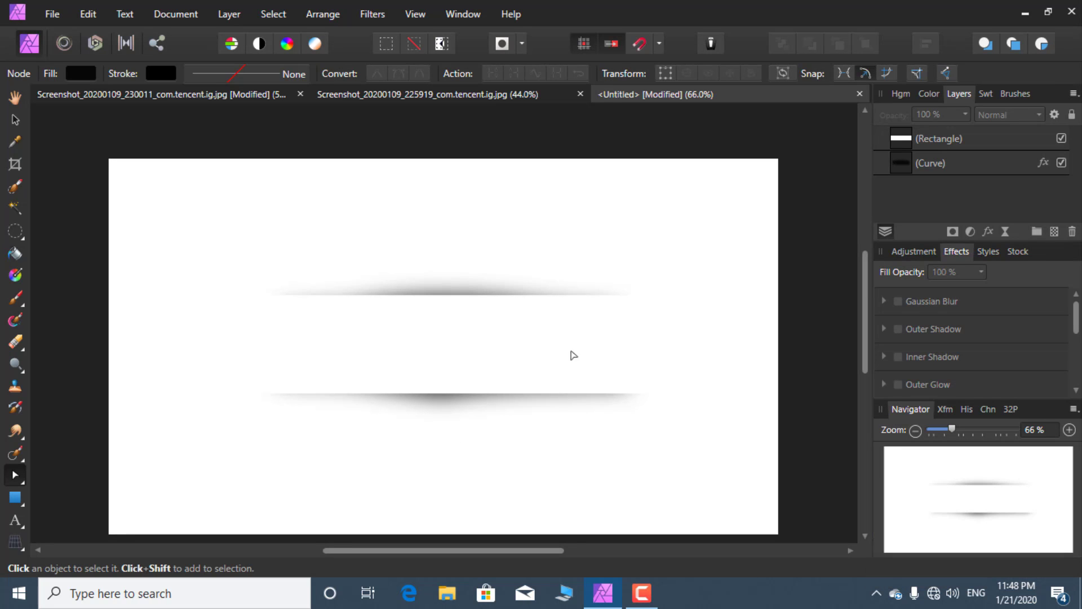
click(420, 101)
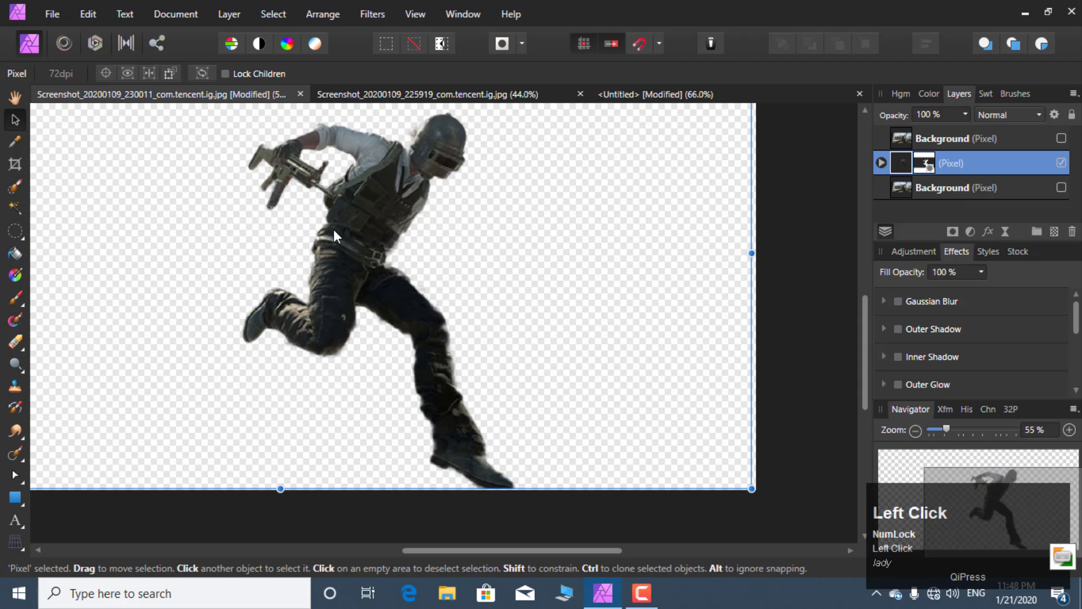
key(ctrl+c)
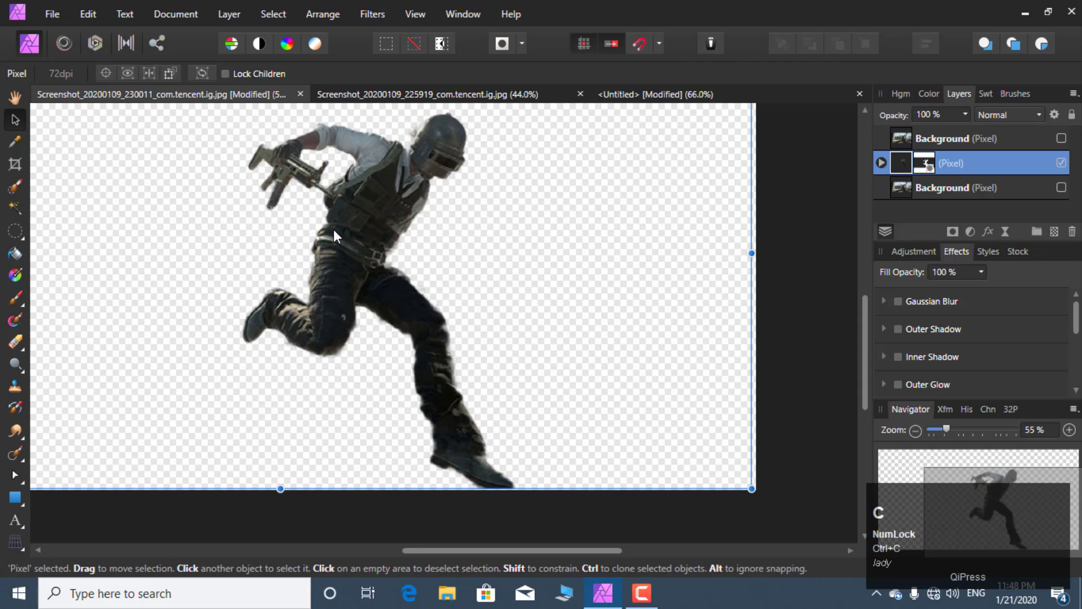
click(733, 96)
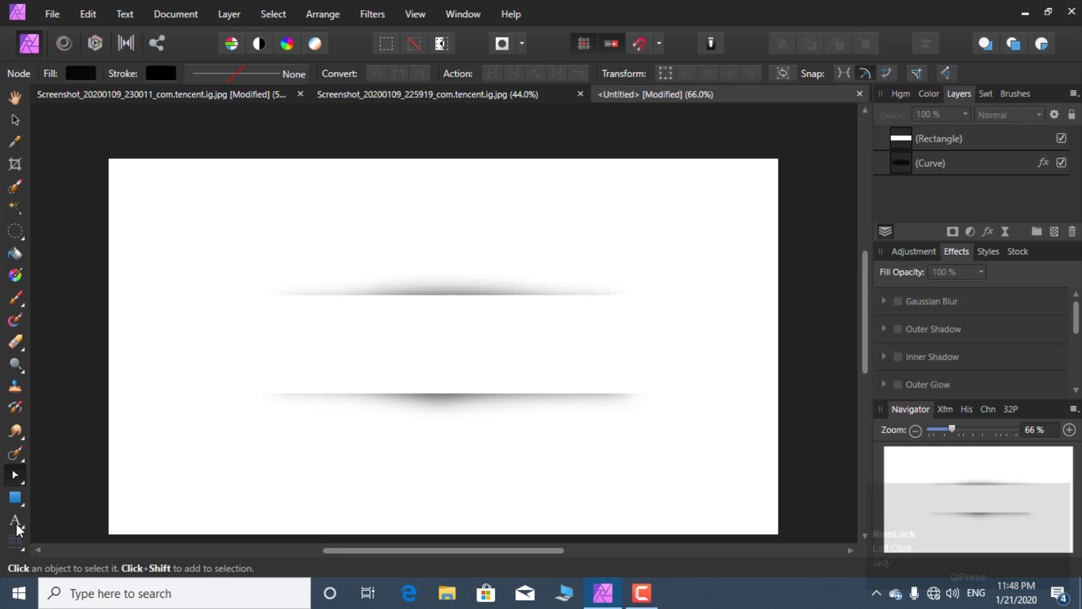
click(25, 129)
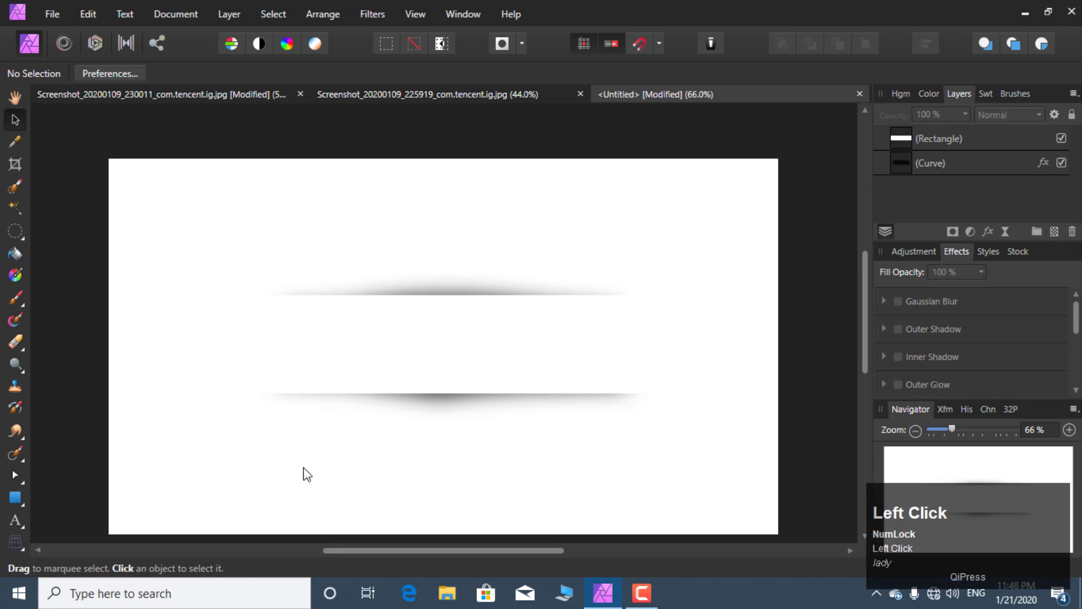
Step: Paste the soldier cut-out as a pixel layer, scale it down and centre it over the white band
key(ctrl+v)
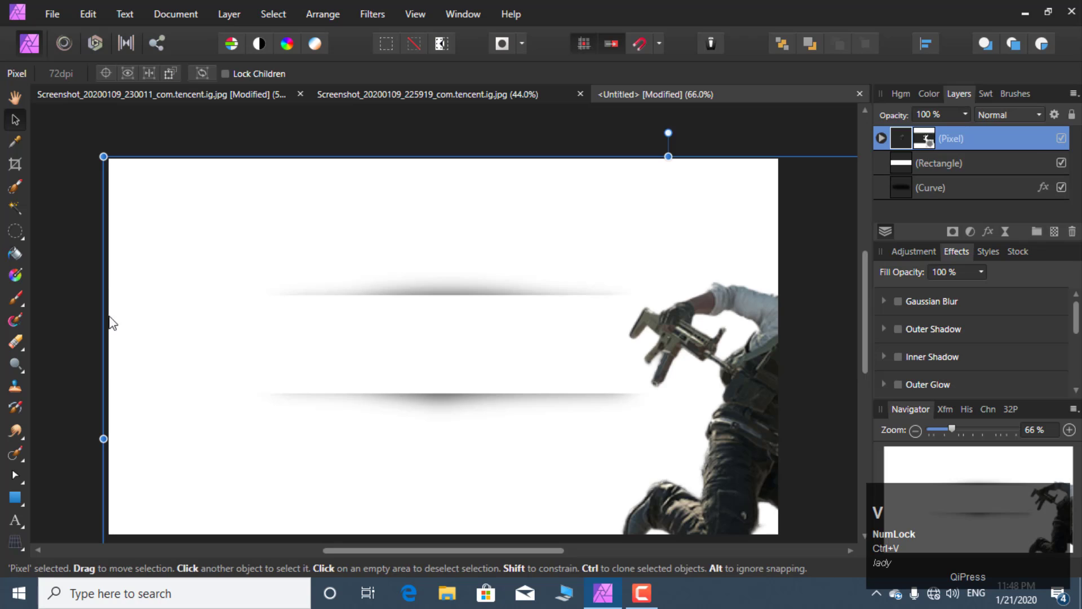
scroll(down, 3)
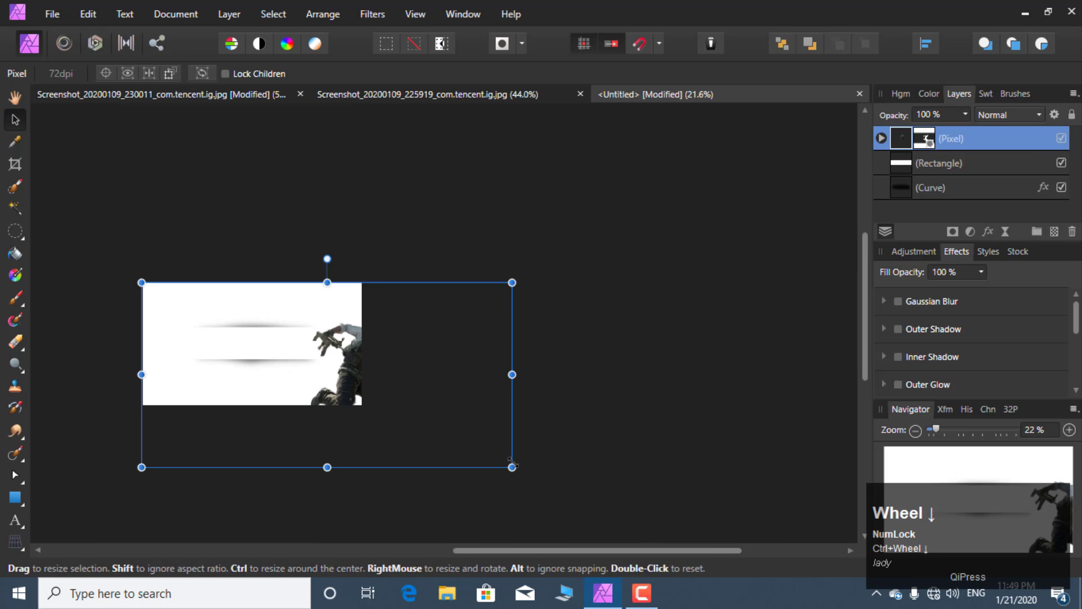
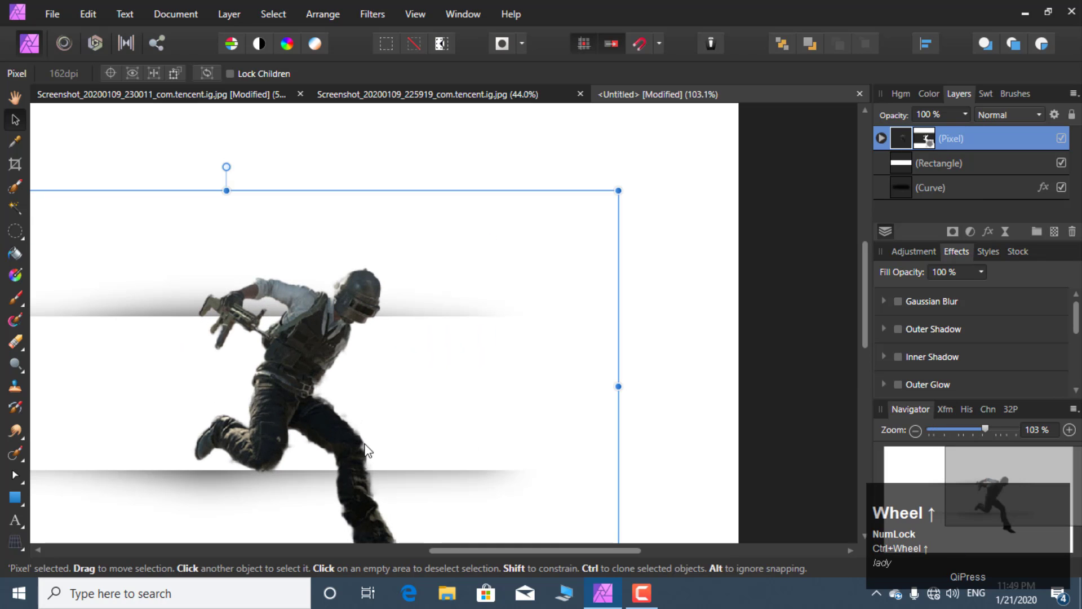
scroll(down, 3)
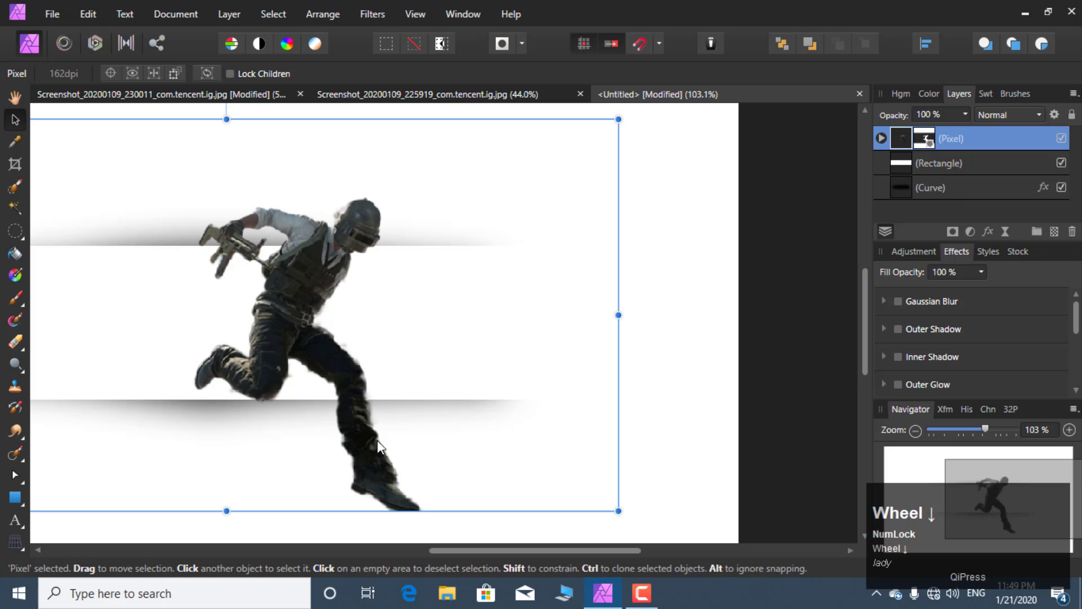
scroll(down, 3)
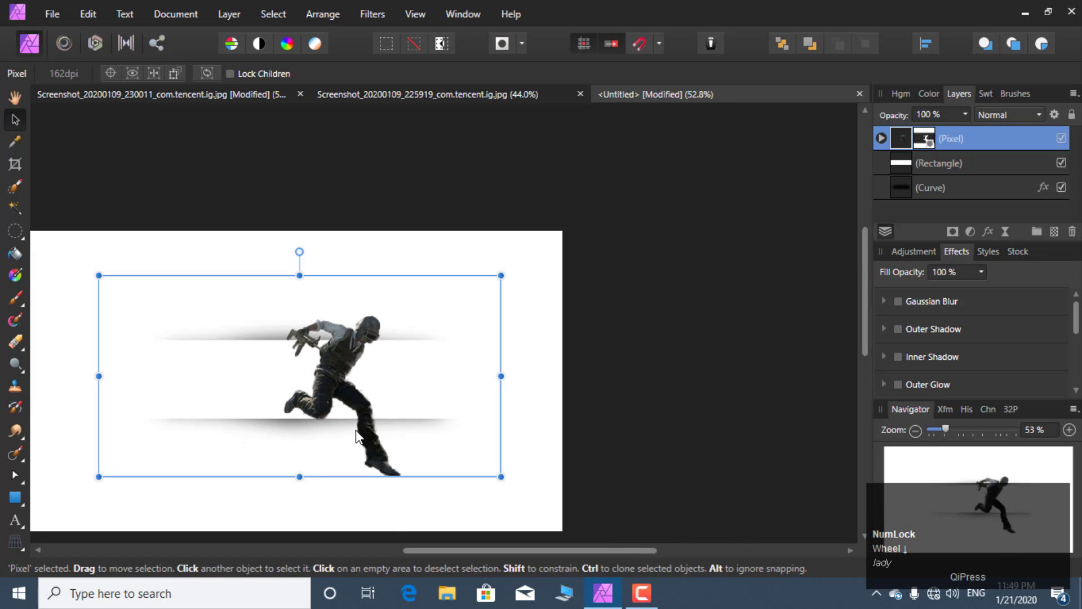
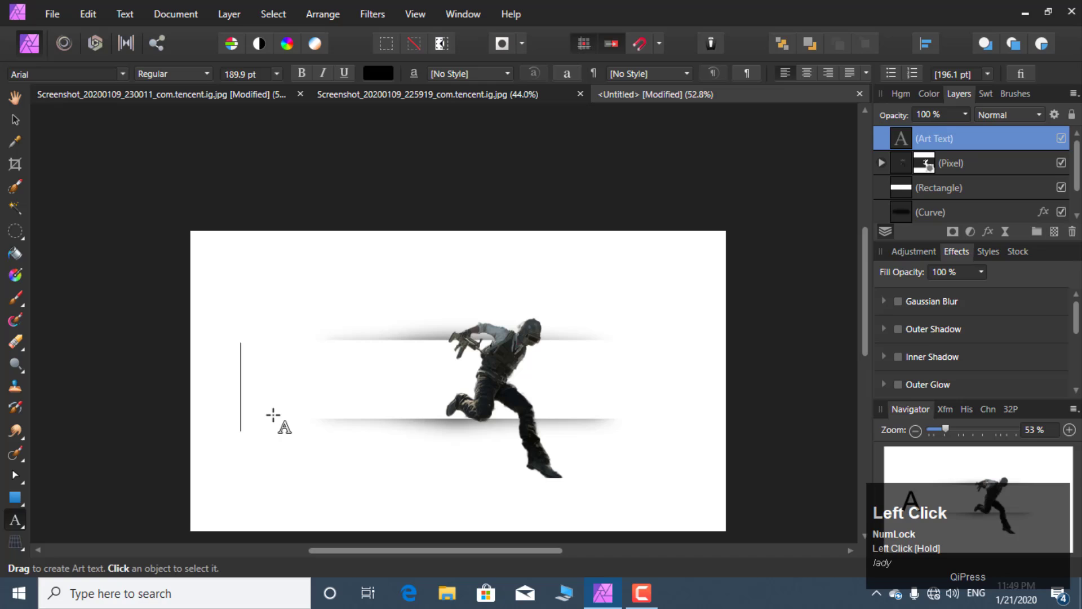
Step: Enter the title PUBG as artistic text and finish editing
key(shift+p)
key(shift+b)
key(shift+g)
key(shift+g)
key(Right)
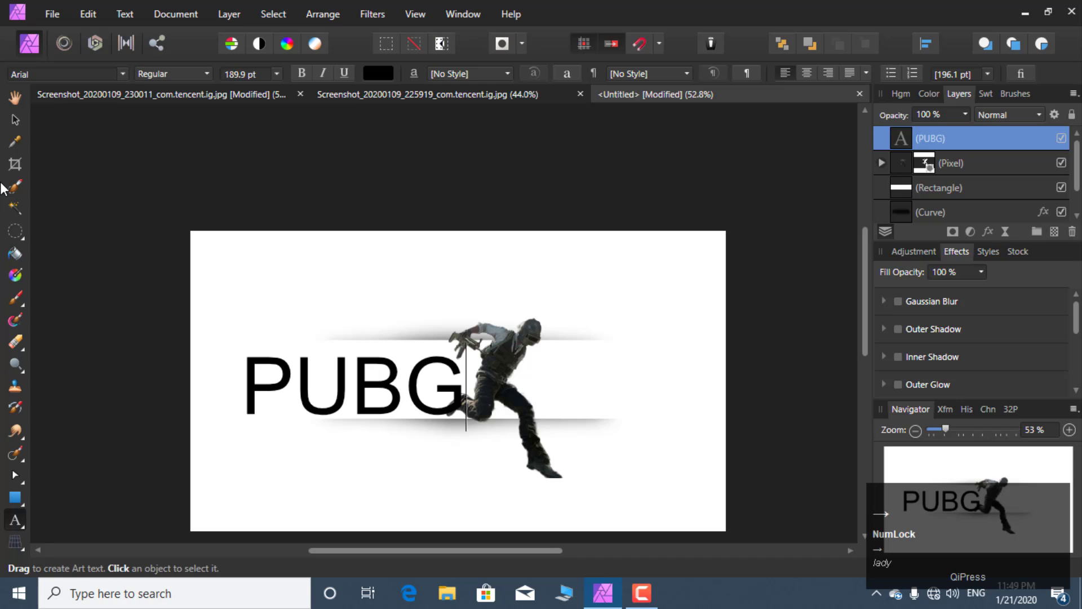
Step: Move the PUBG text to the centre of the white band and nudge it into place
click(28, 126)
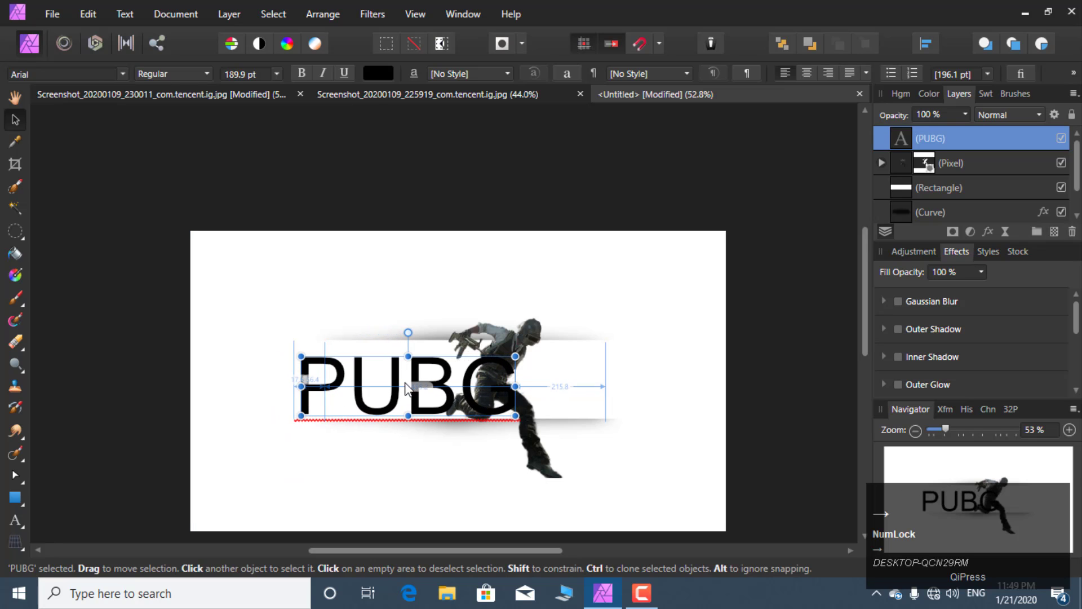
drag(409, 389, 463, 383)
key(Right)
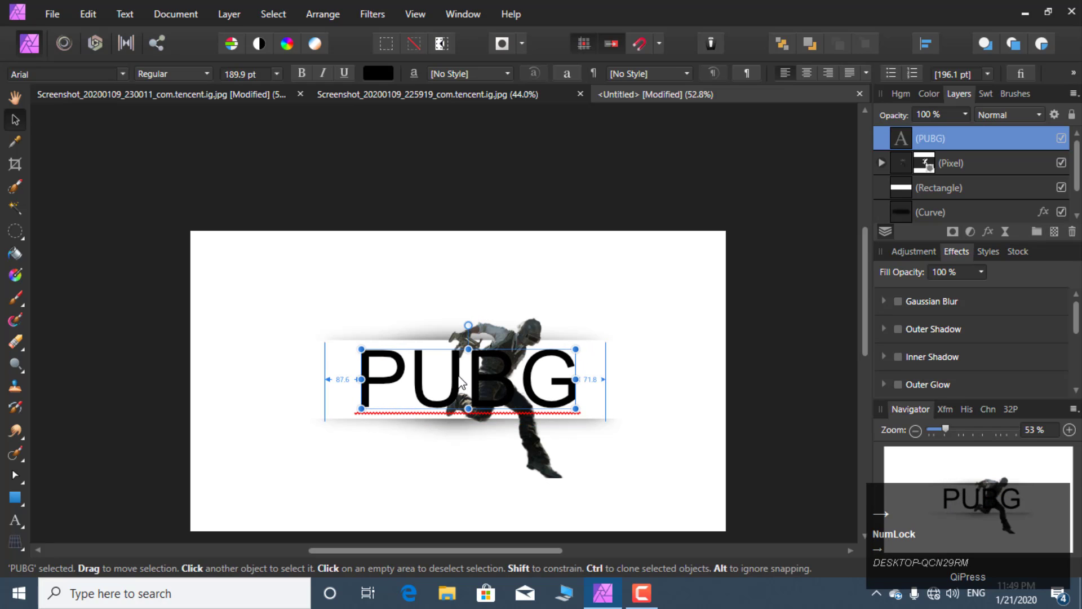
key(Left)
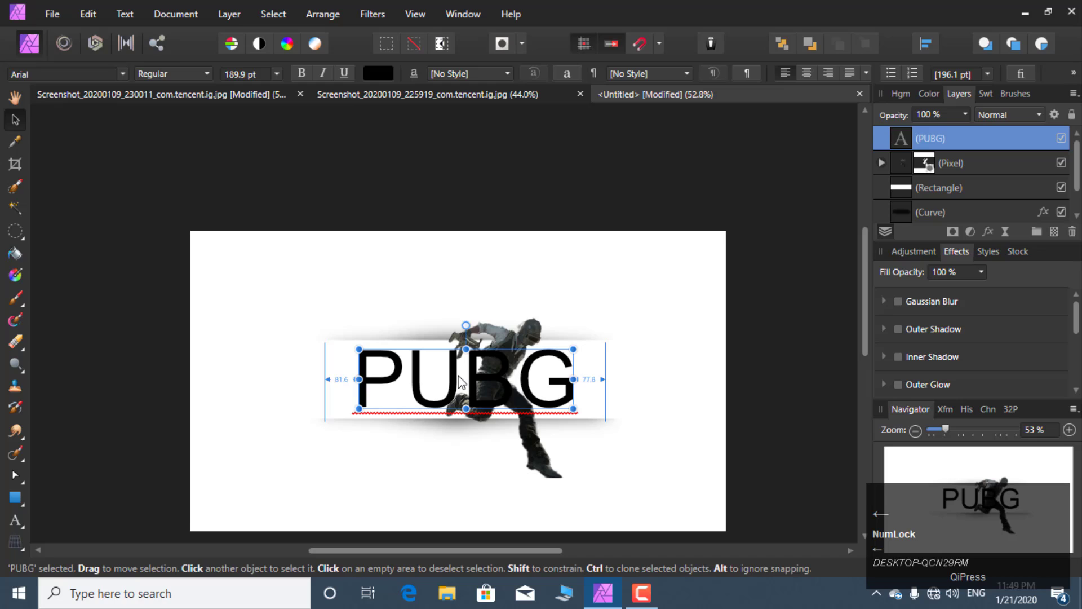
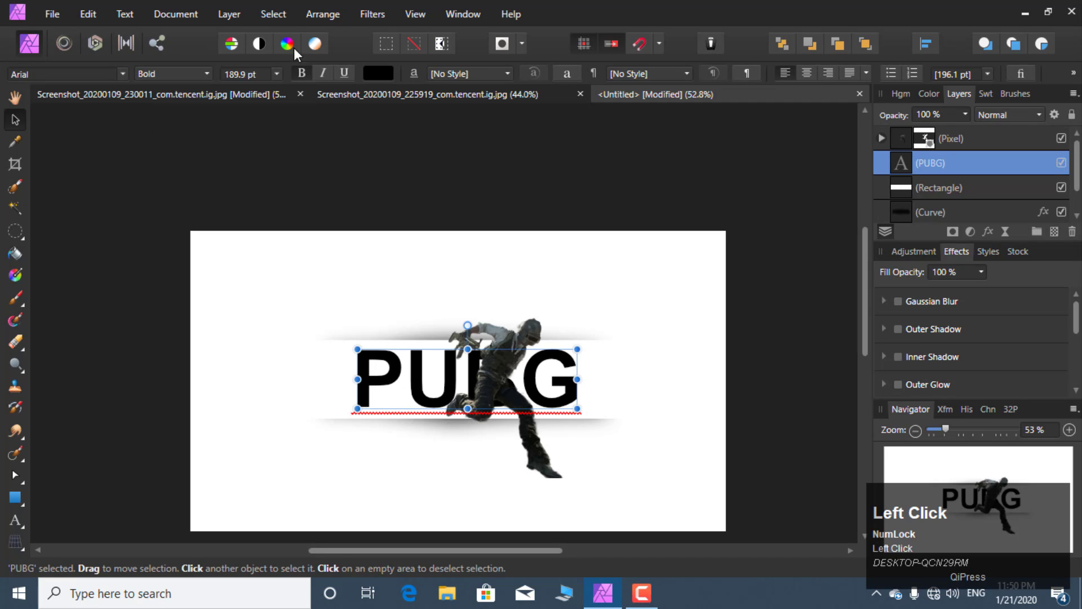
Step: Recolour PUBG teal and change its font to Leelawadee UI
drag(371, 201, 218, 203)
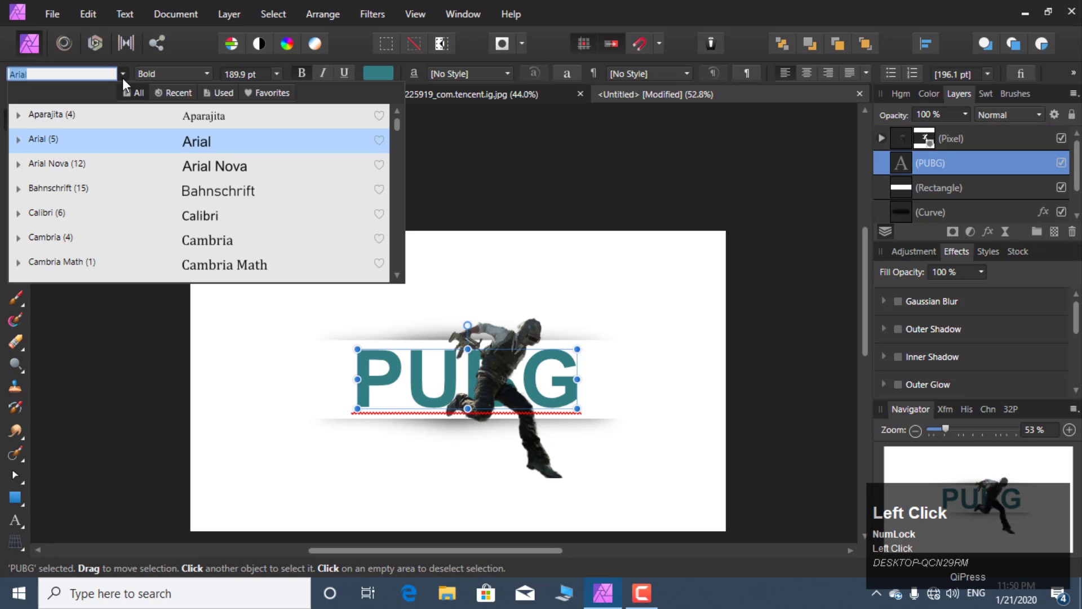
key(Down)
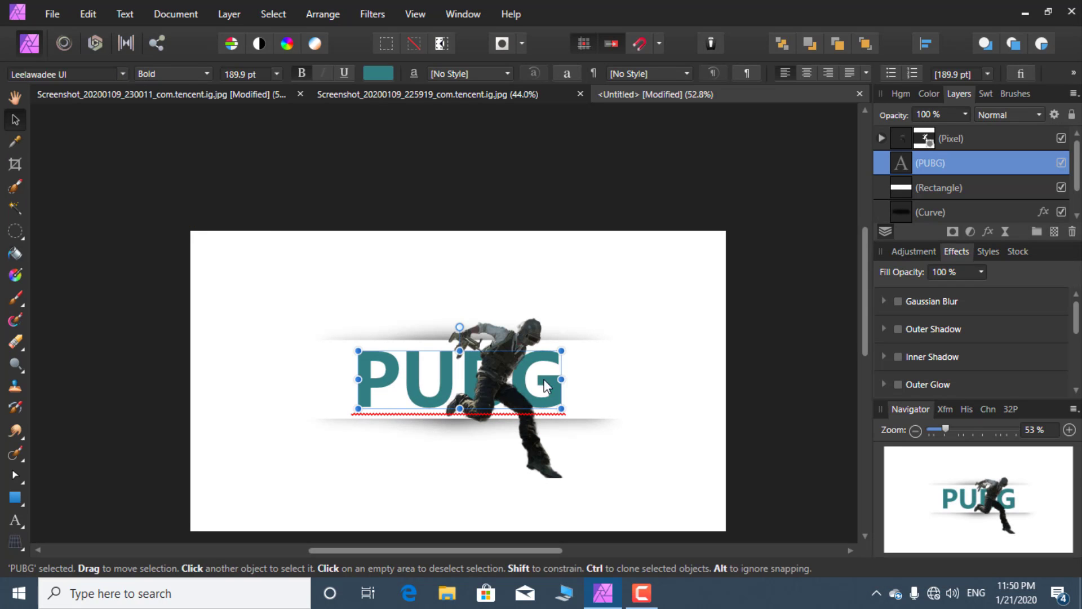
Step: Enable Bevel/Emboss and Inner Shadow on PUBG, then turn the lettering red
drag(1044, 216, 952, 168)
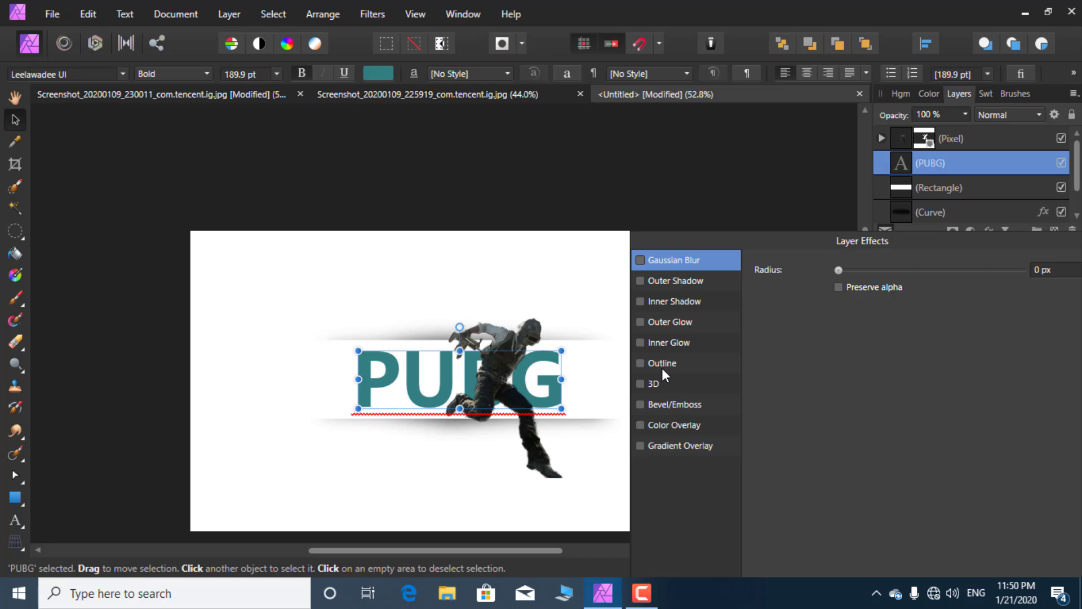
click(663, 414)
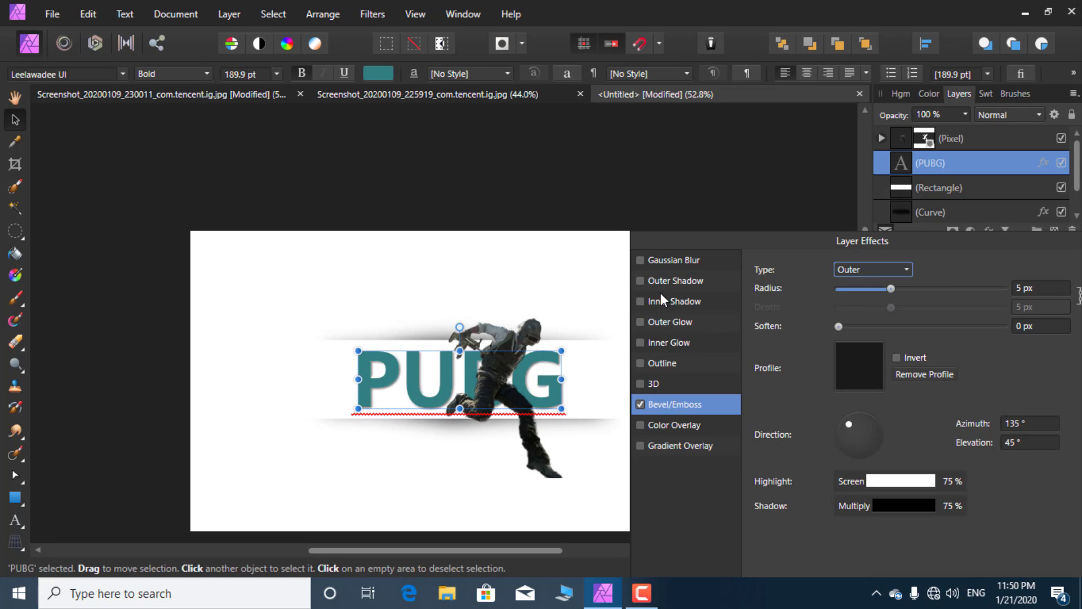
drag(660, 308, 838, 336)
drag(869, 335, 1050, 251)
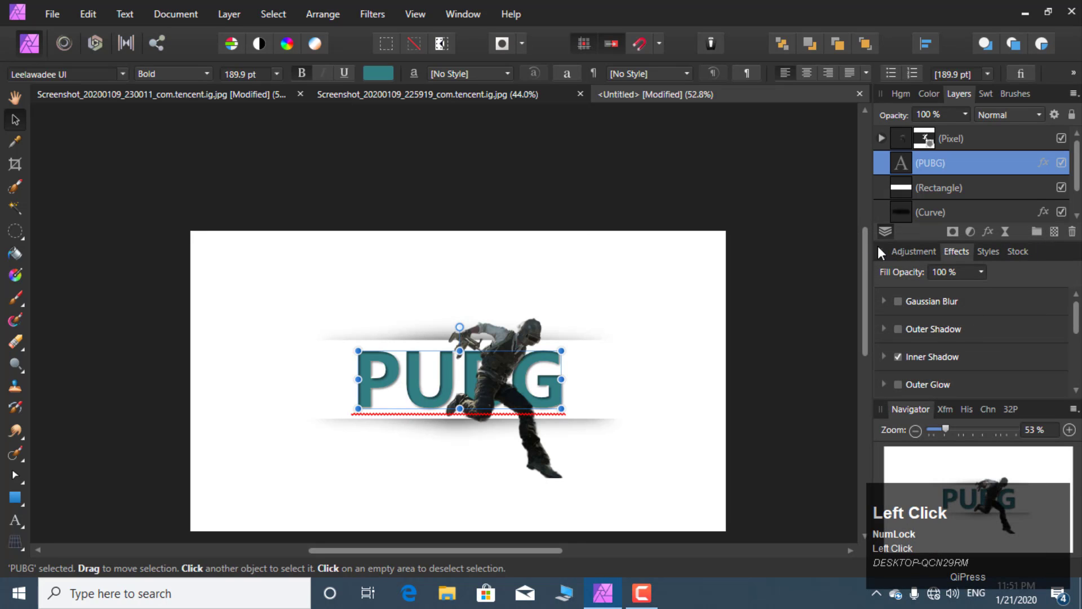
drag(376, 82, 756, 361)
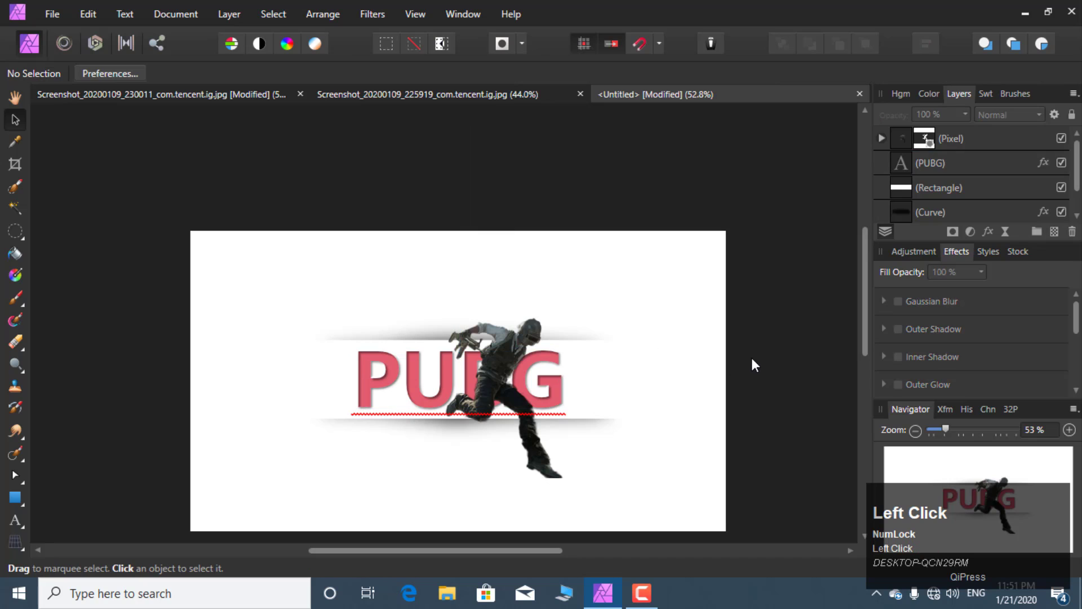
Step: Zoom in to inspect the pink PUBG lettering's bevel behind the soldier
scroll(up, 3)
scroll(up, 3)
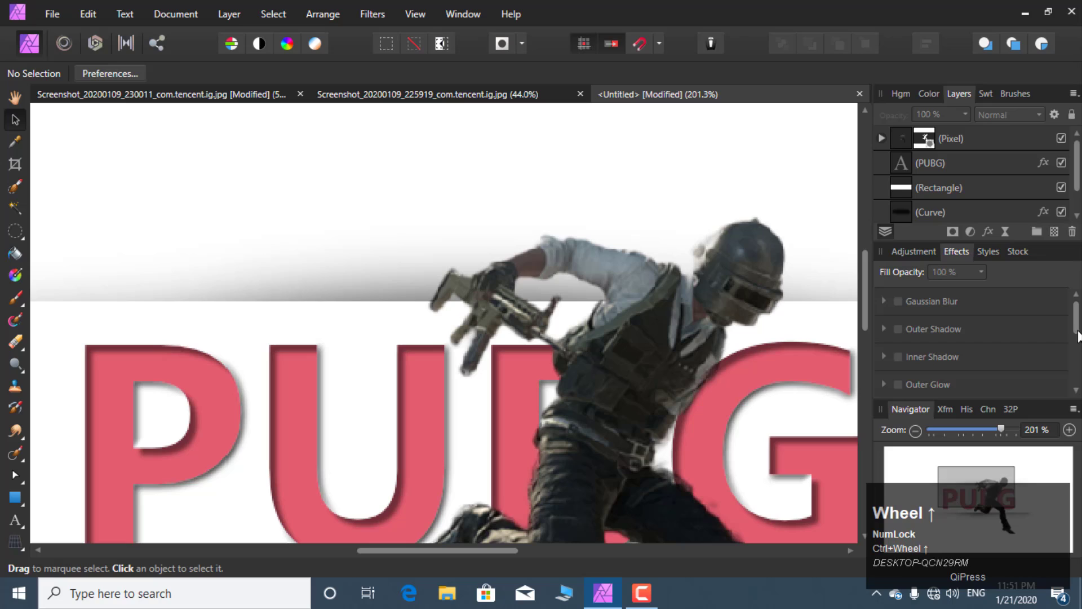
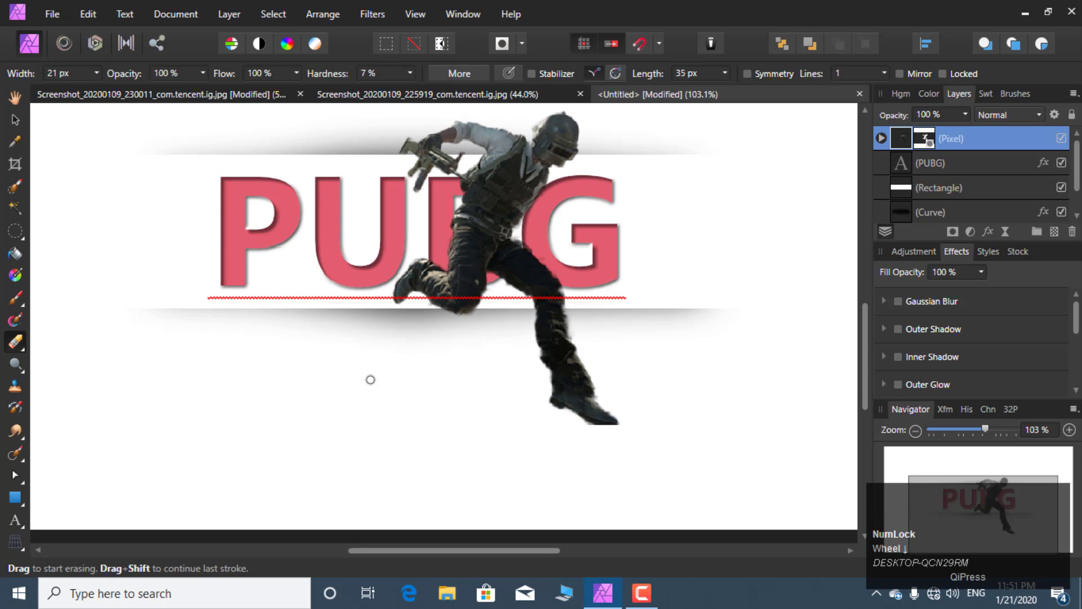
Step: Paint a soft ground shadow beneath the soldier's feet on a new pixel layer
scroll(up, 3)
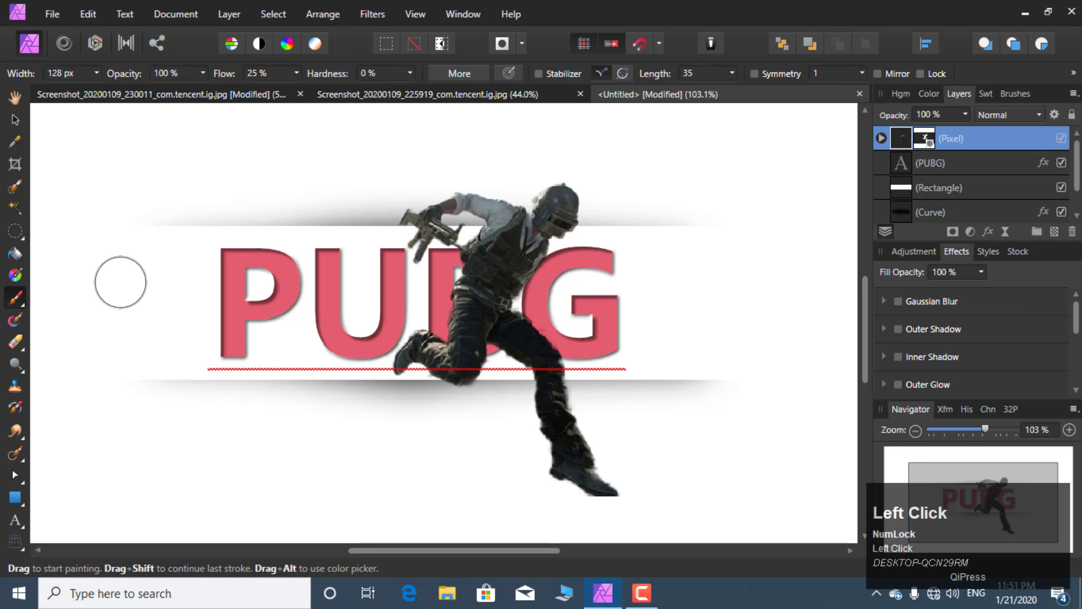
scroll(up, 3)
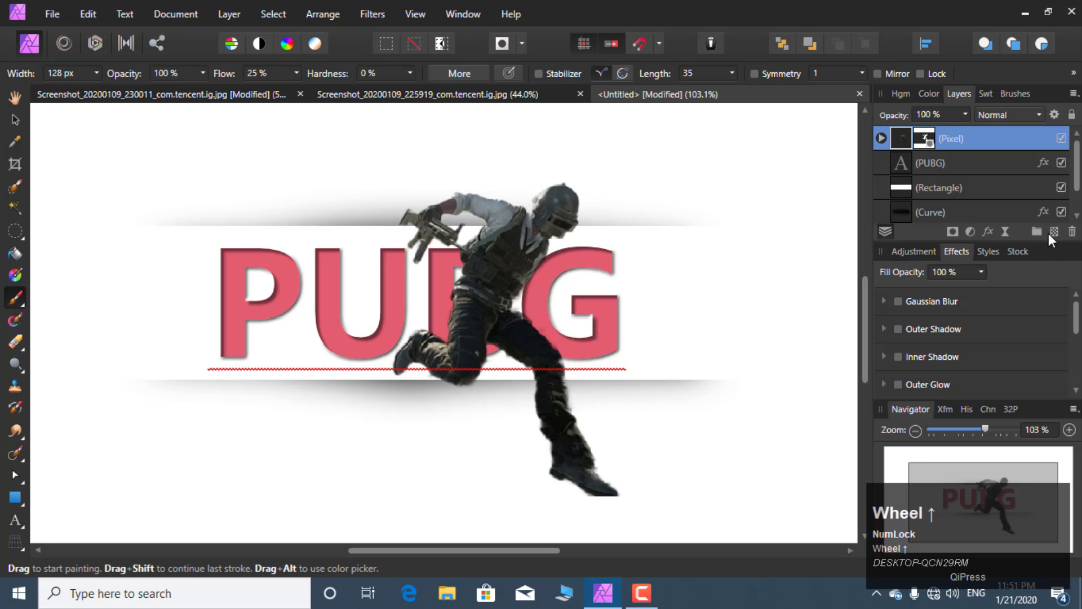
click(1056, 240)
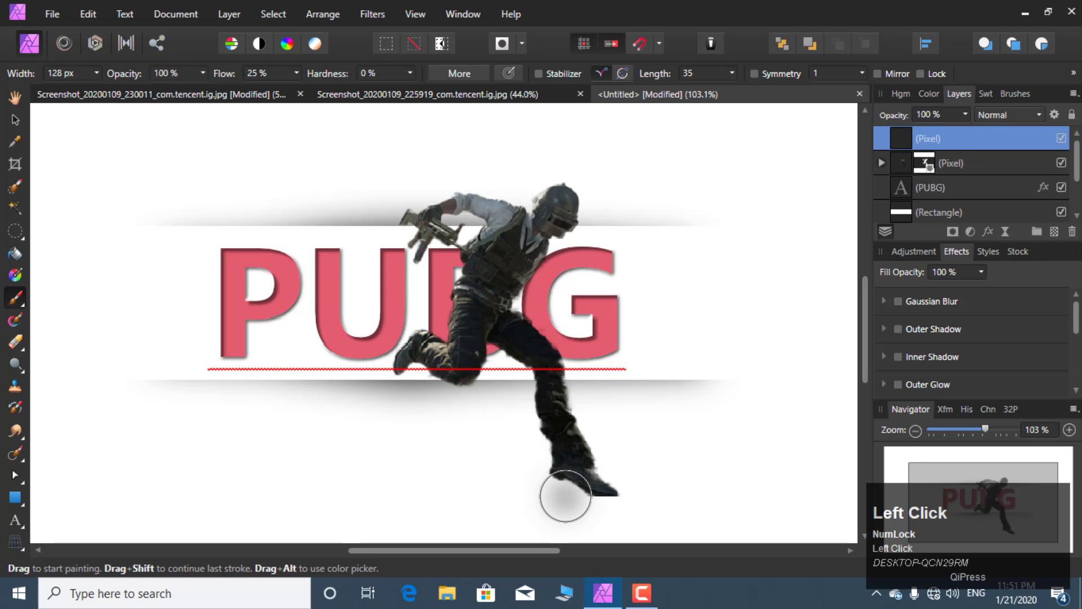
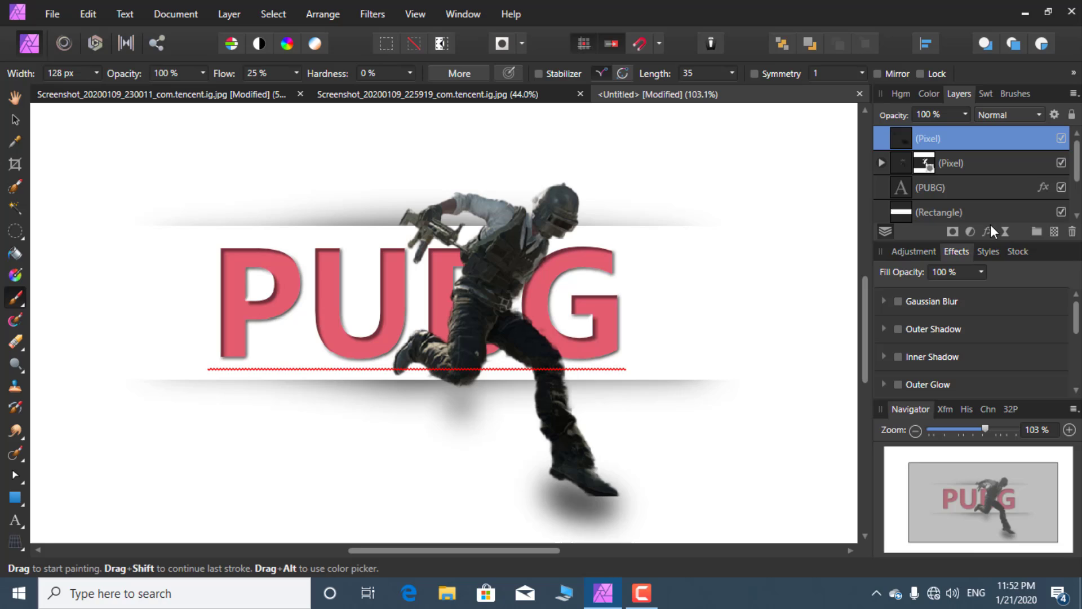
drag(991, 238, 774, 292)
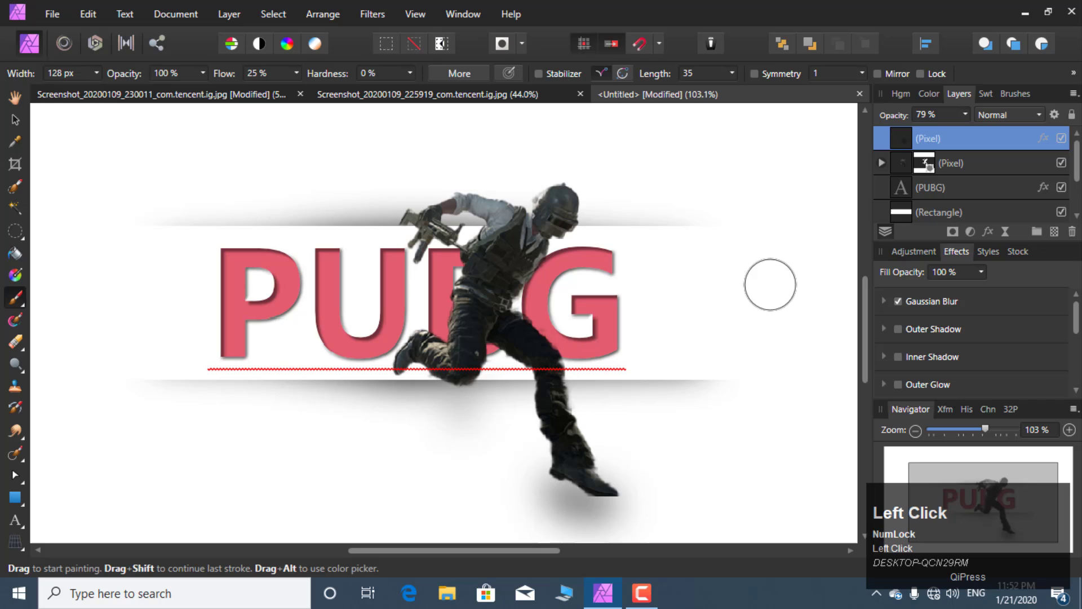
key(ctrl+z)
scroll(down, 3)
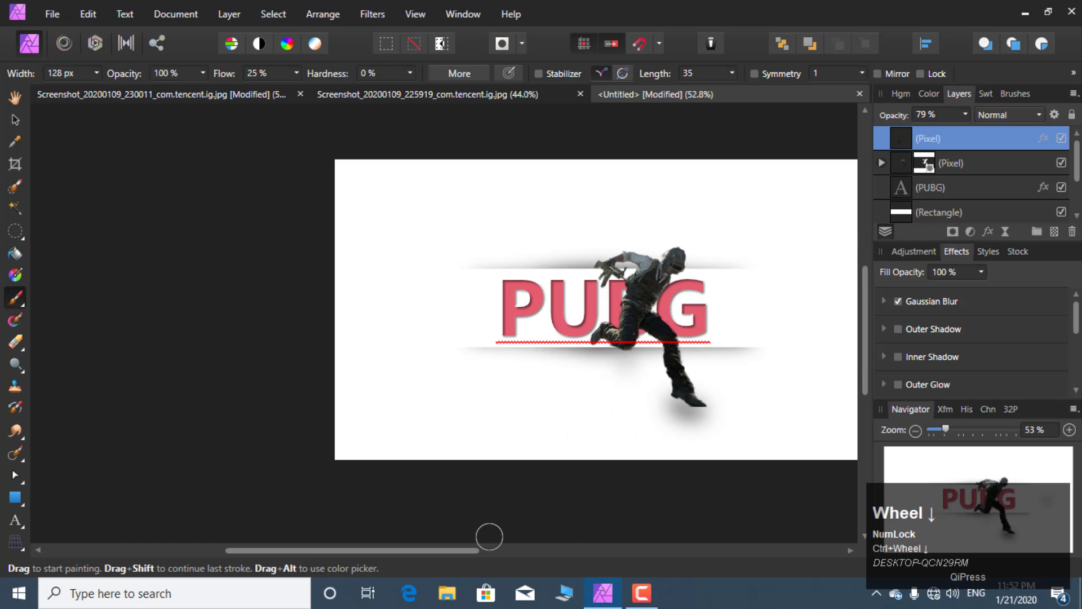
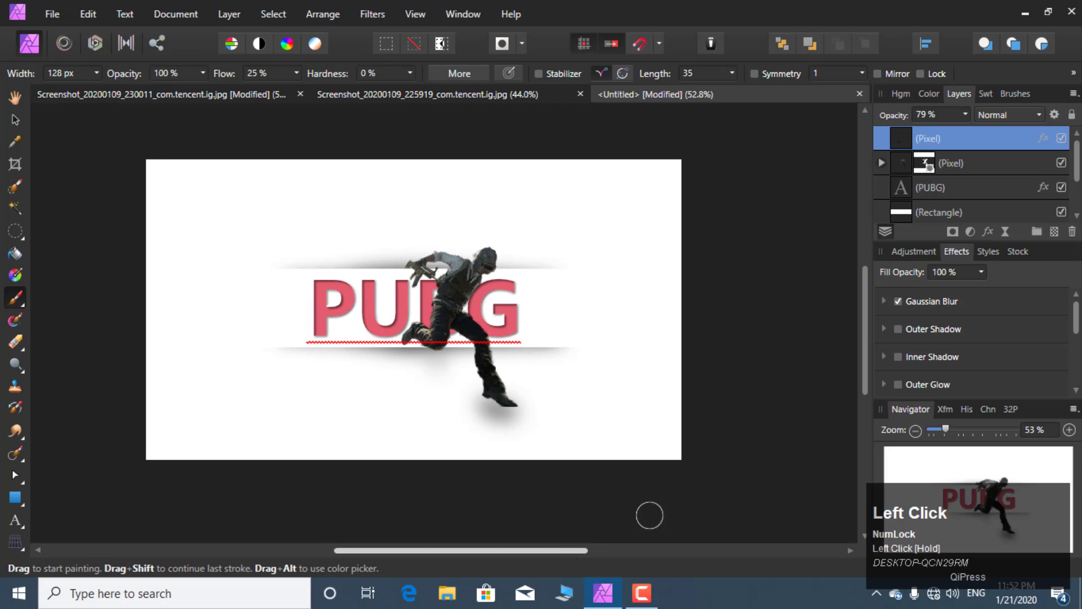
scroll(up, 3)
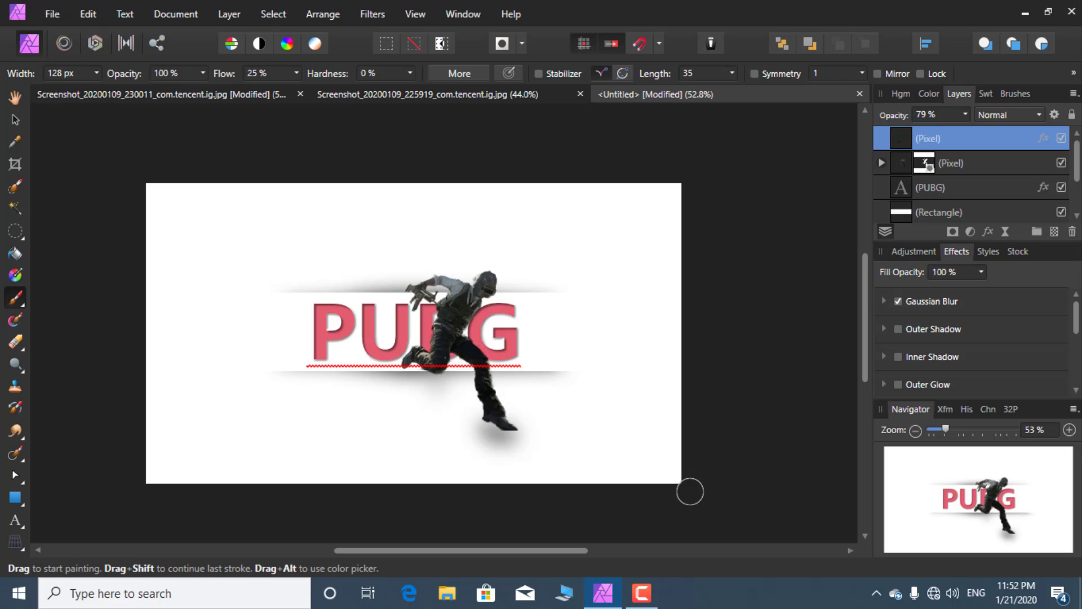
Step: Zoom in on the helicopter and brush-select its fuselage, tail boom and skids, snapping to edges
click(430, 103)
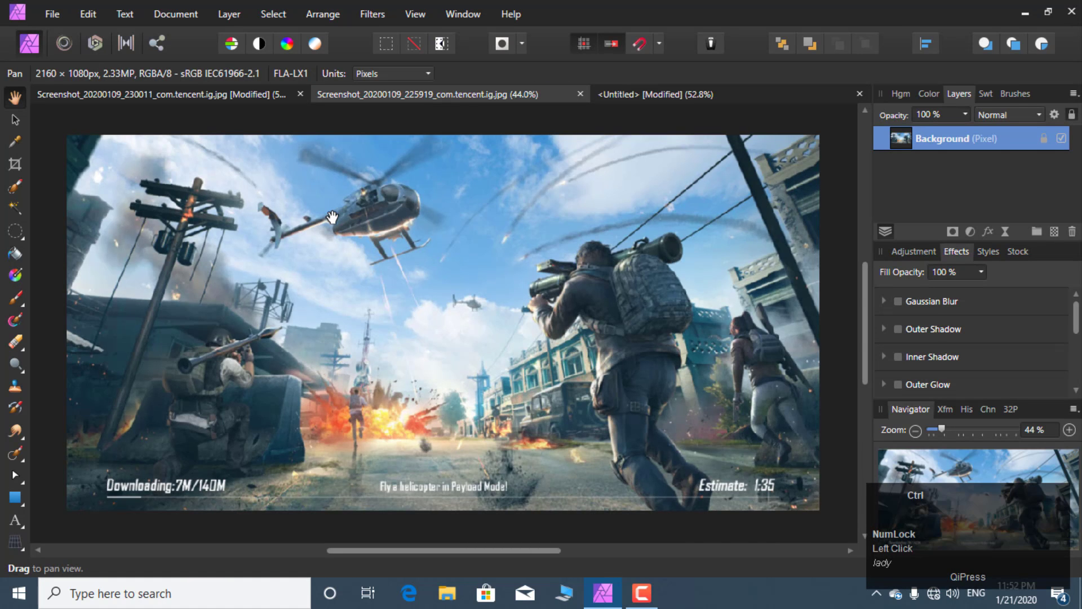
scroll(up, 3)
scroll(up, 3)
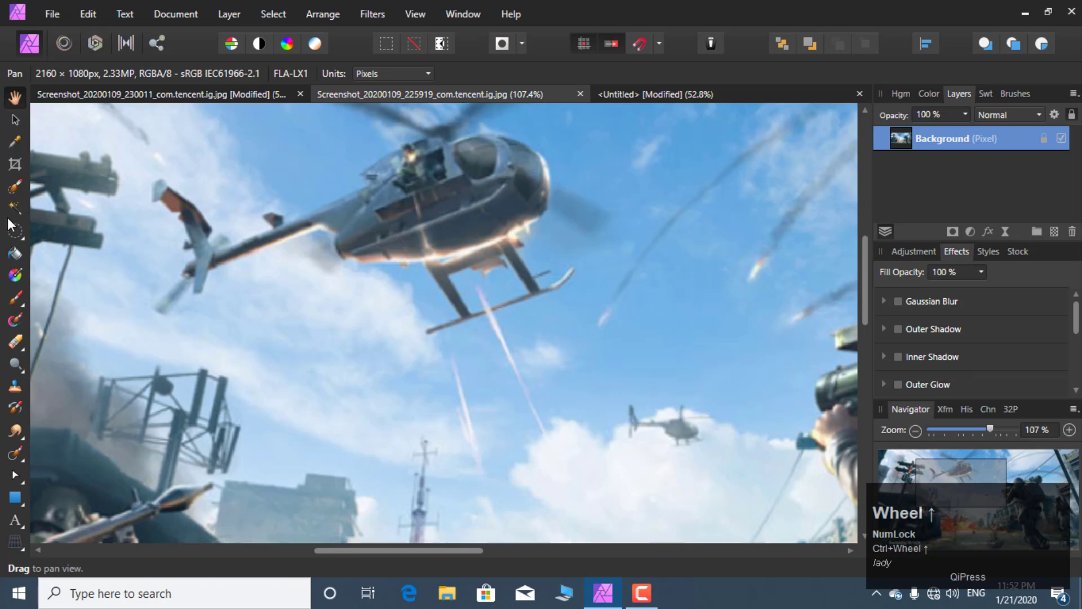
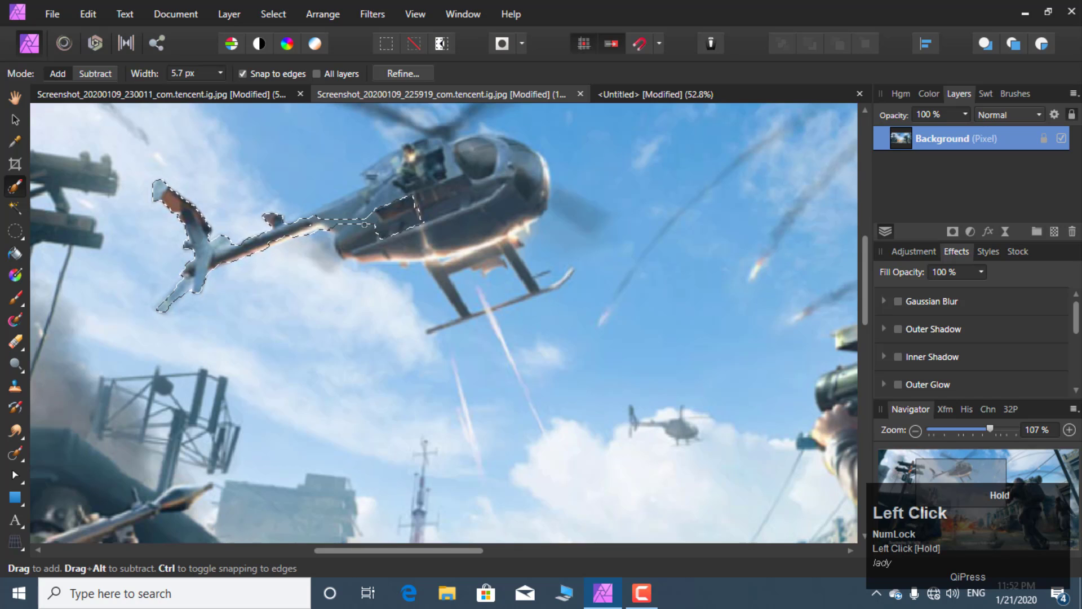
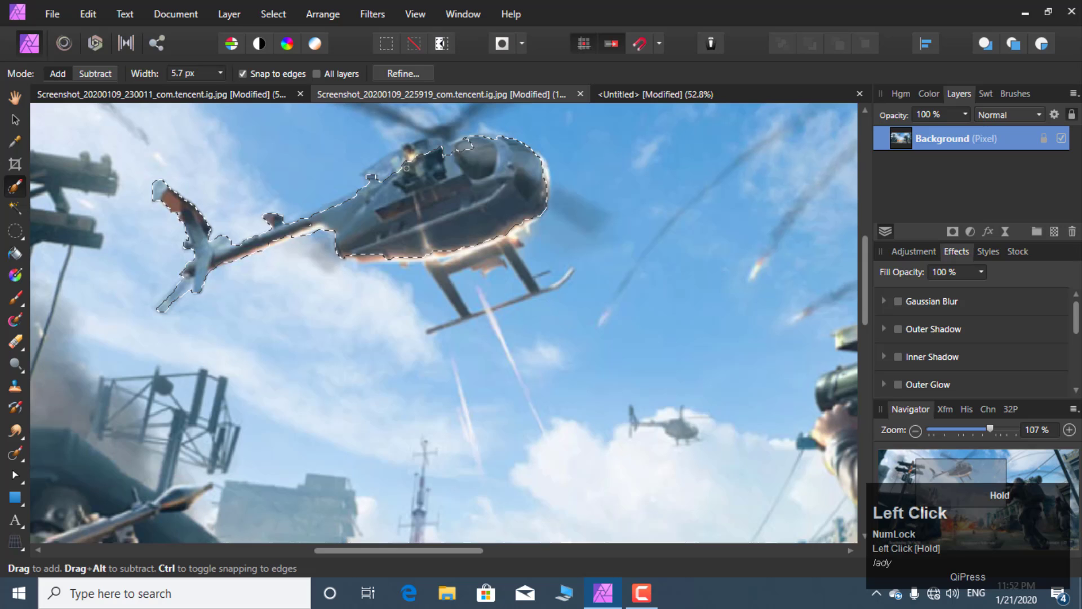
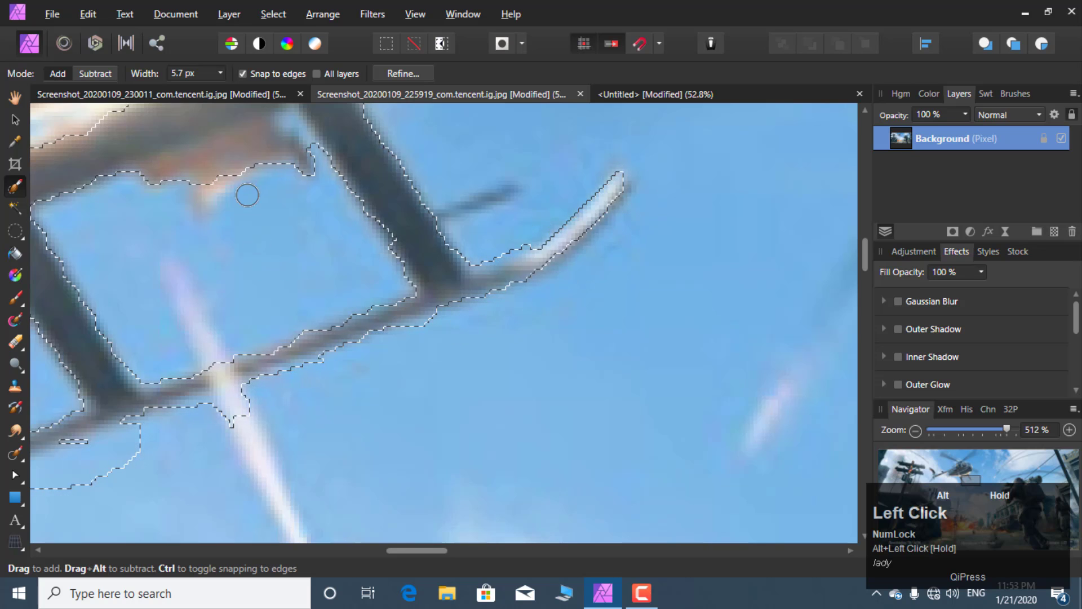
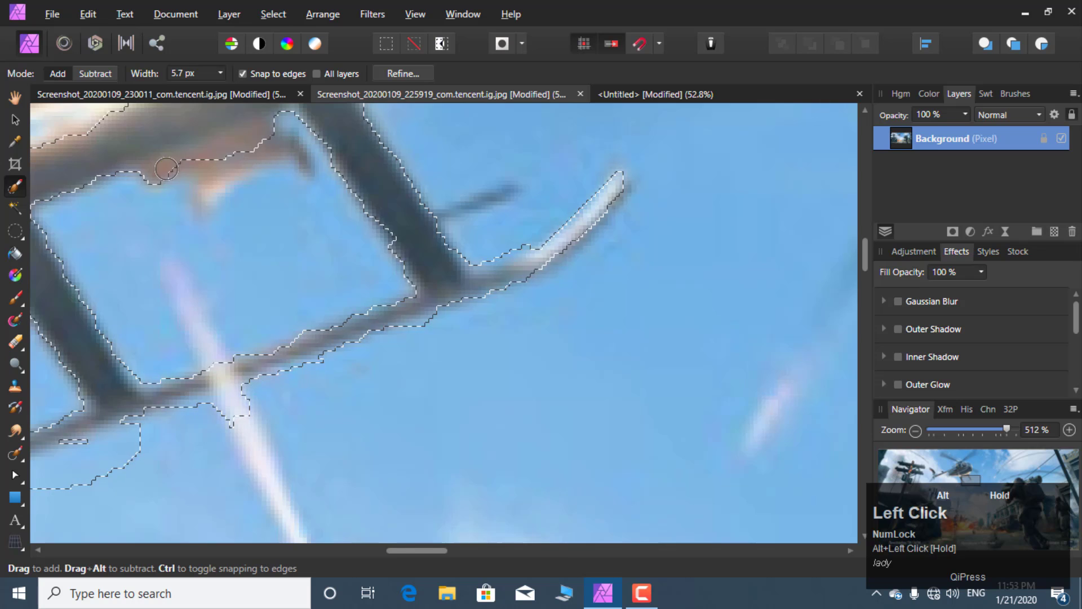
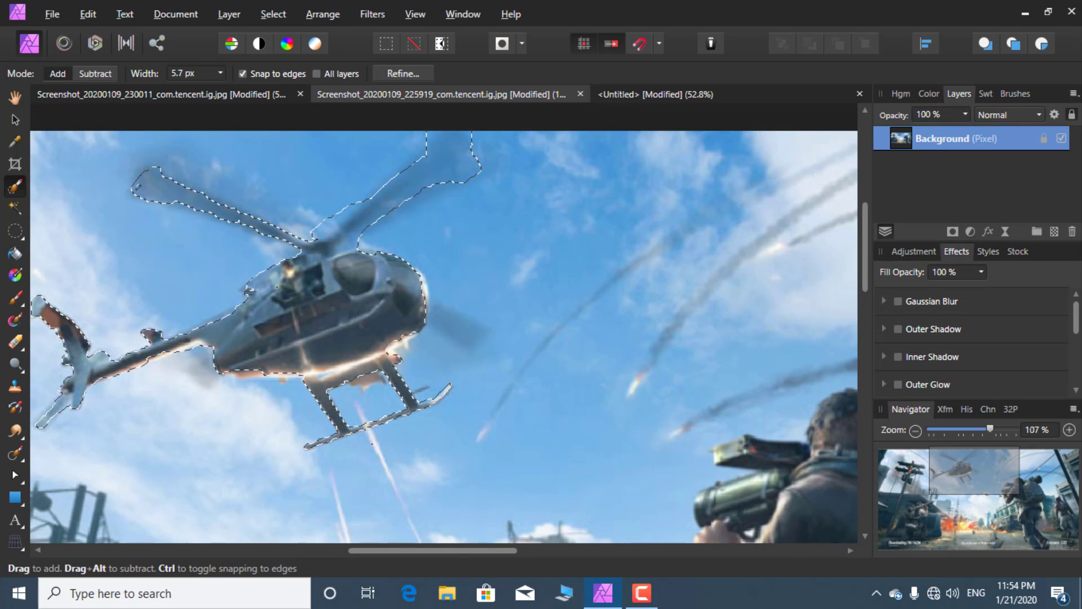
Step: Add the rotors to the helicopter selection, centring the view on it
scroll(up, 3)
drag(368, 561, 415, 75)
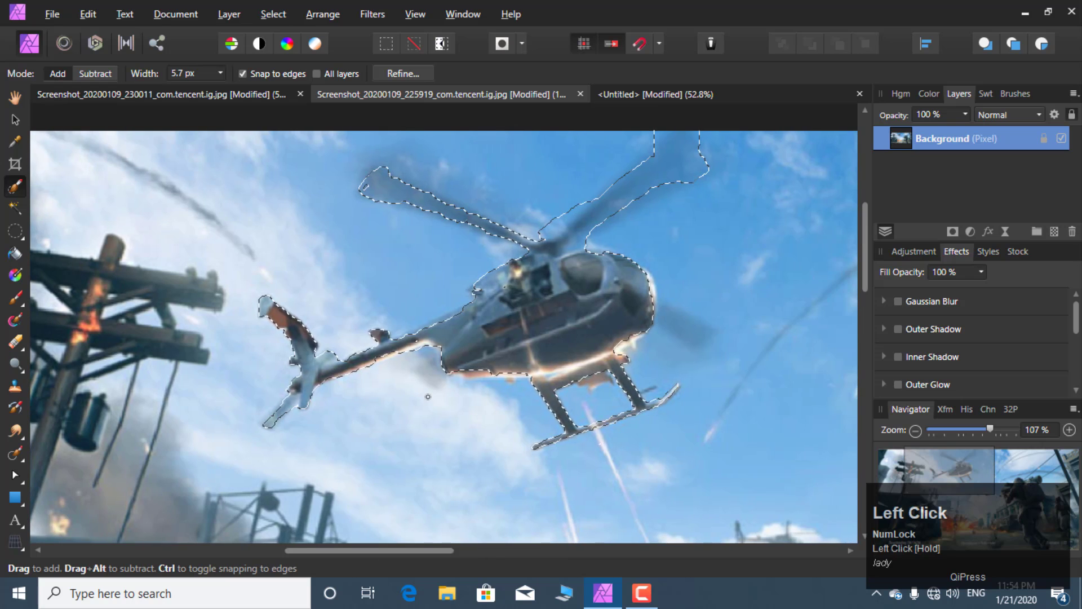
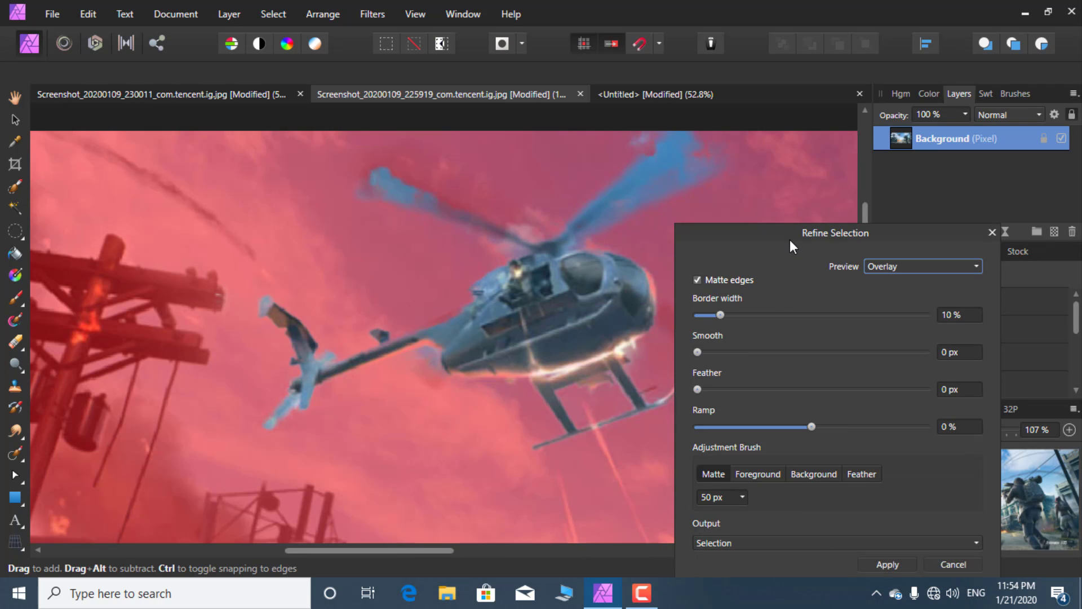
Step: Refine the selection, output it as a new layer with mask, and copy the cut-out helicopter
drag(782, 222, 735, 491)
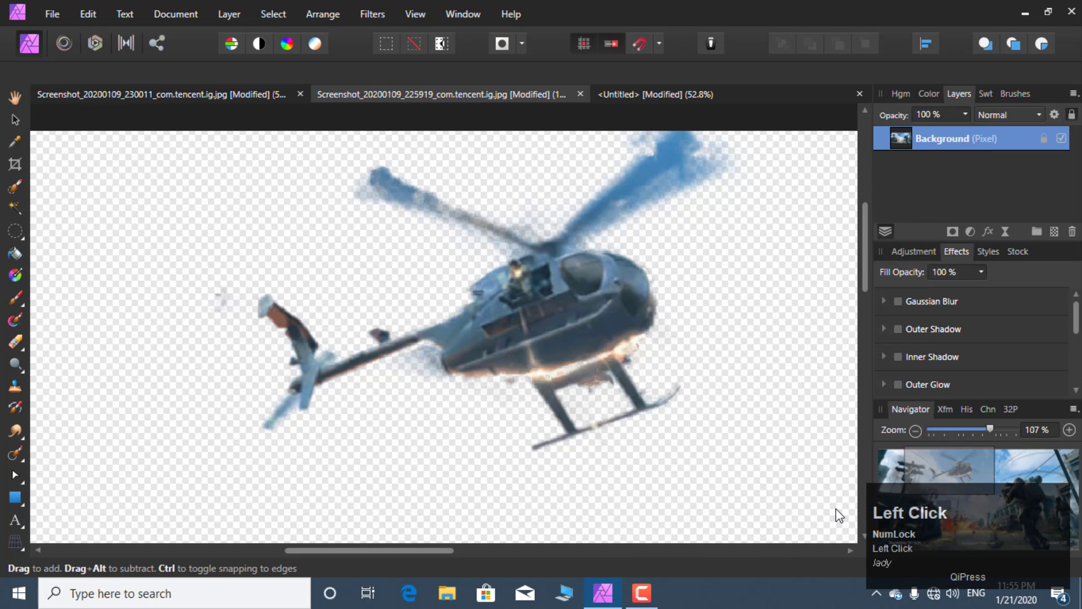
click(561, 325)
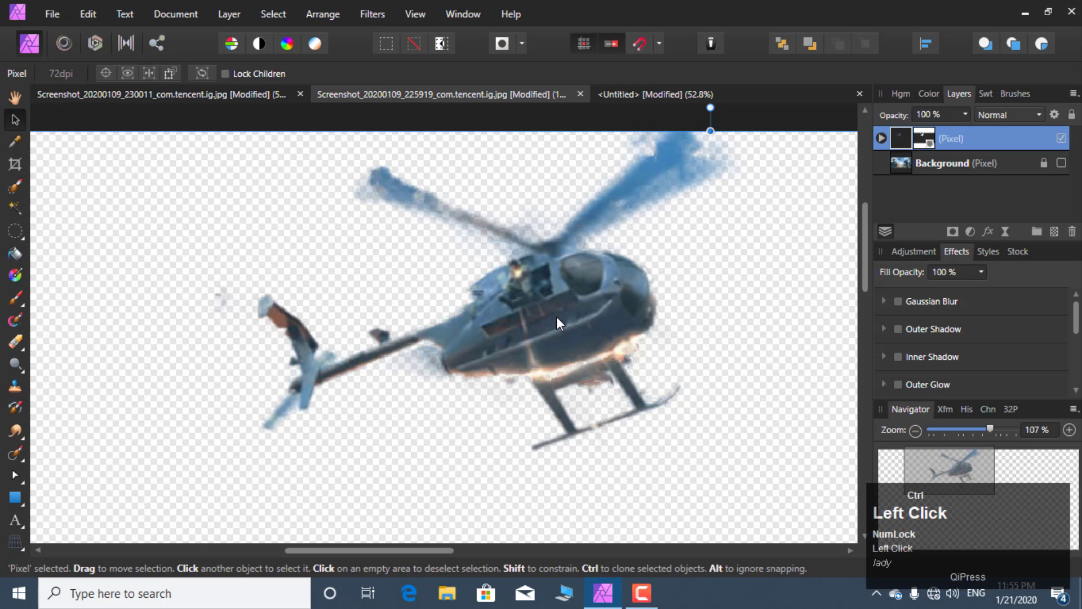
key(ctrl+c)
Step: Paste the helicopter into the PUBG poster and shrink it toward the top-left corner
click(660, 98)
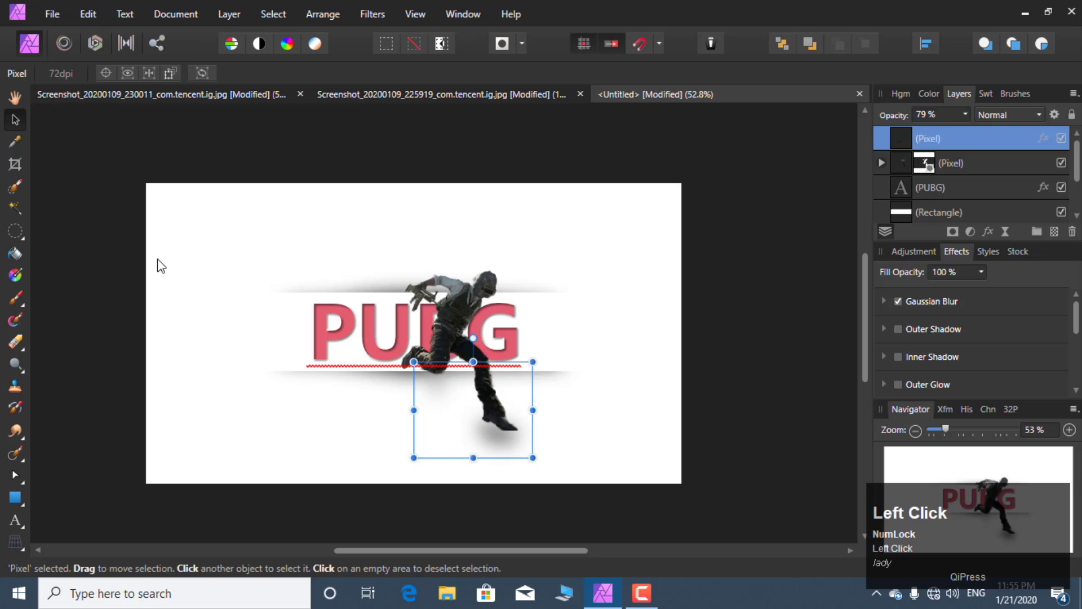
key(ctrl+v)
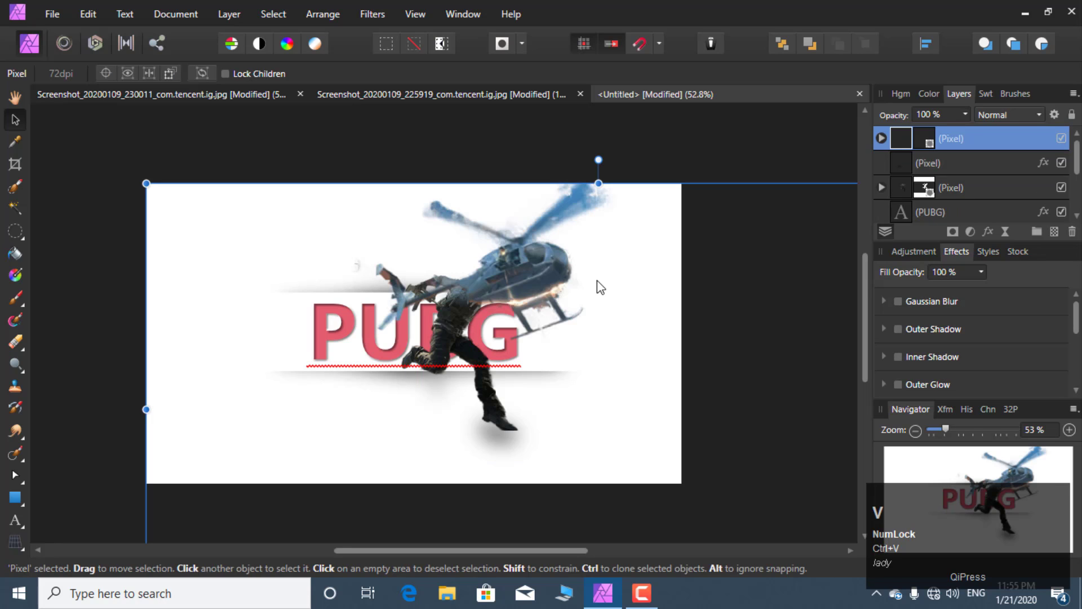
drag(530, 273, 801, 302)
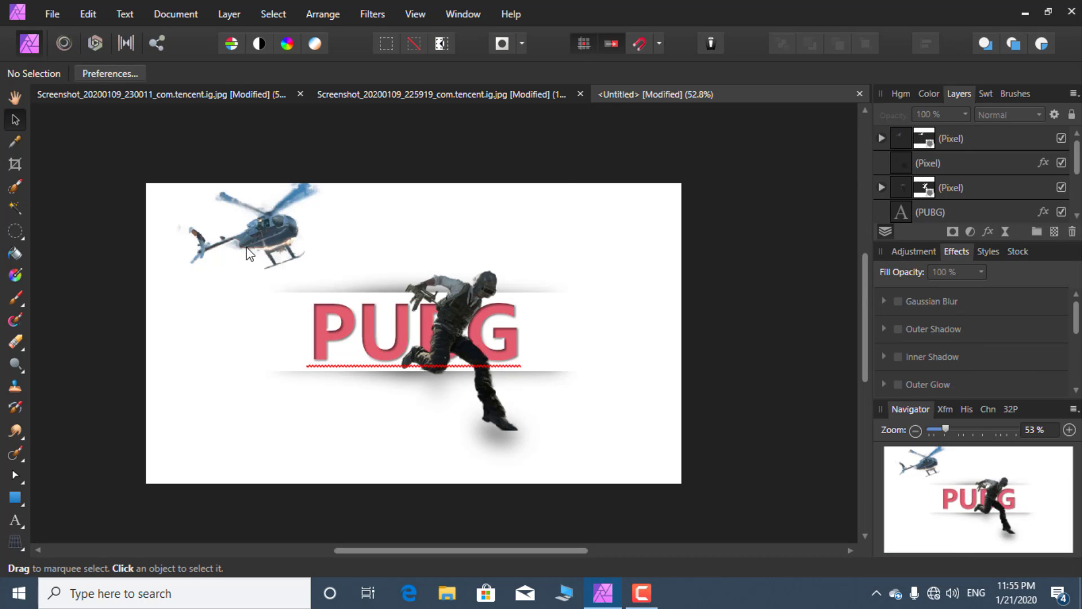
Step: Reposition the helicopter slightly further into the top-left of the poster
click(250, 250)
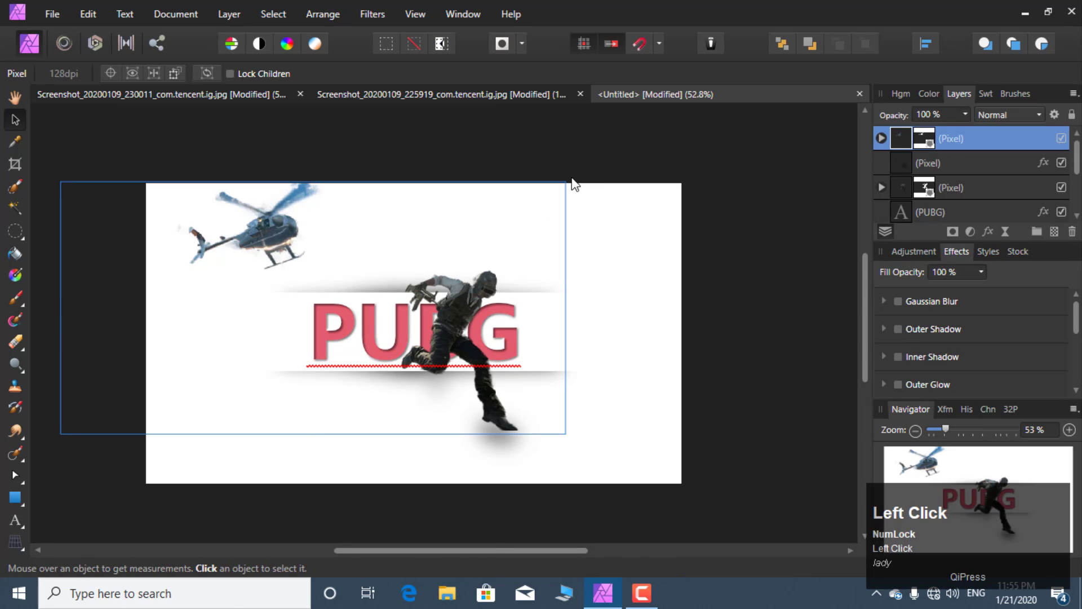
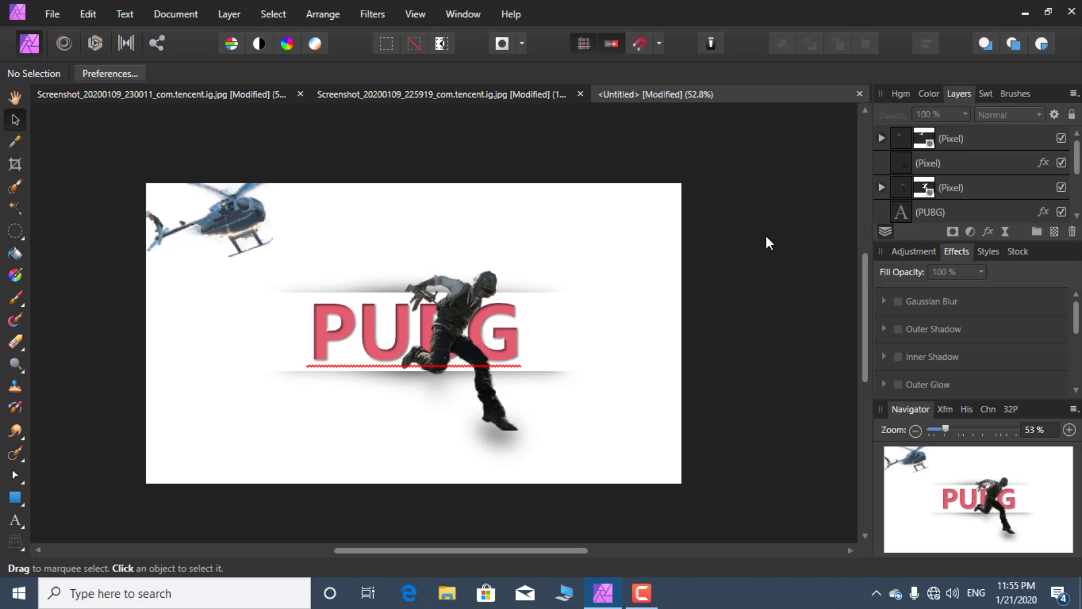
drag(239, 238, 791, 245)
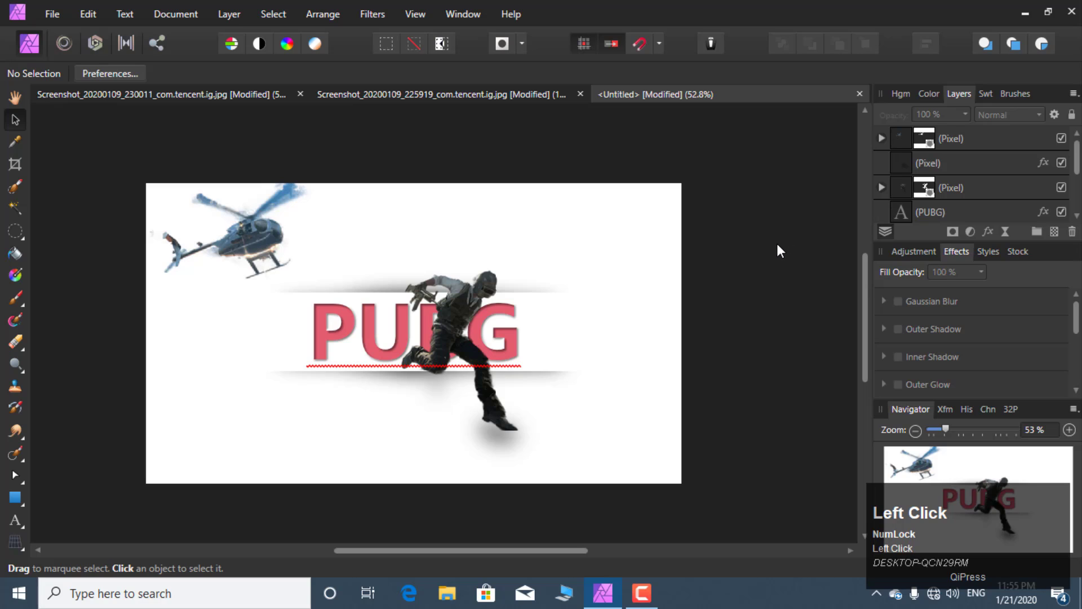